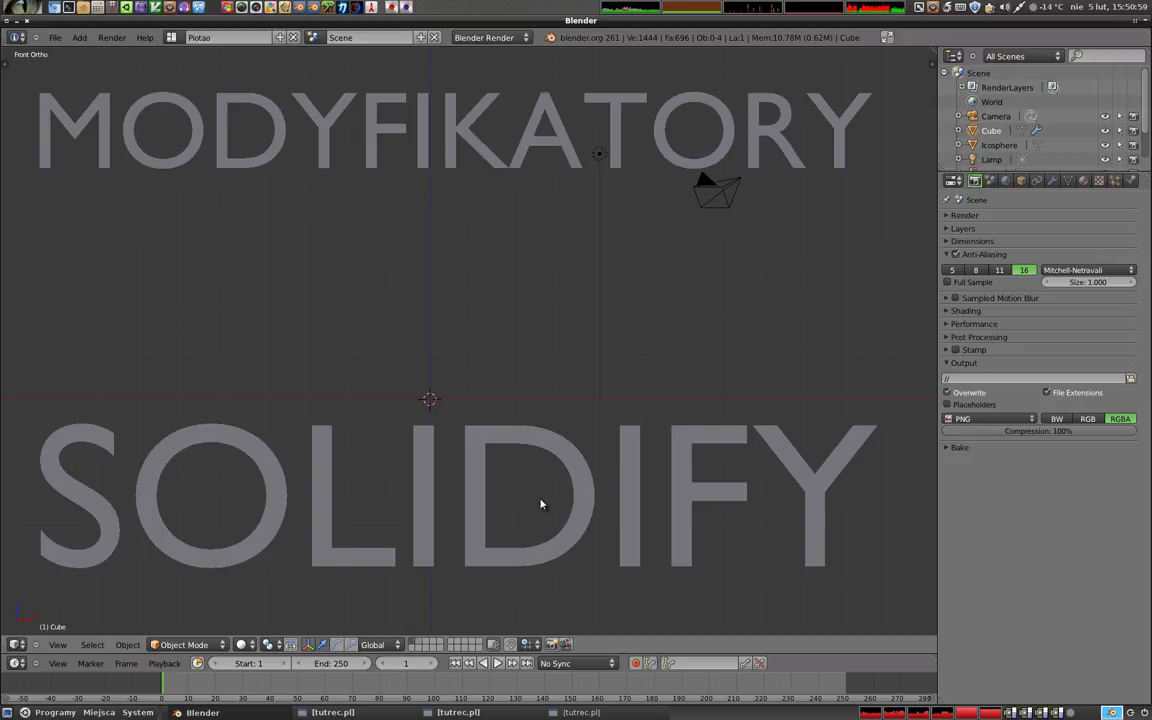
# - Delete the SOLIDIFY and MODYFIKATORY title texts and add a new plane at the scene centre
pyautogui.rightClick(484, 435)
pyautogui.press('x')
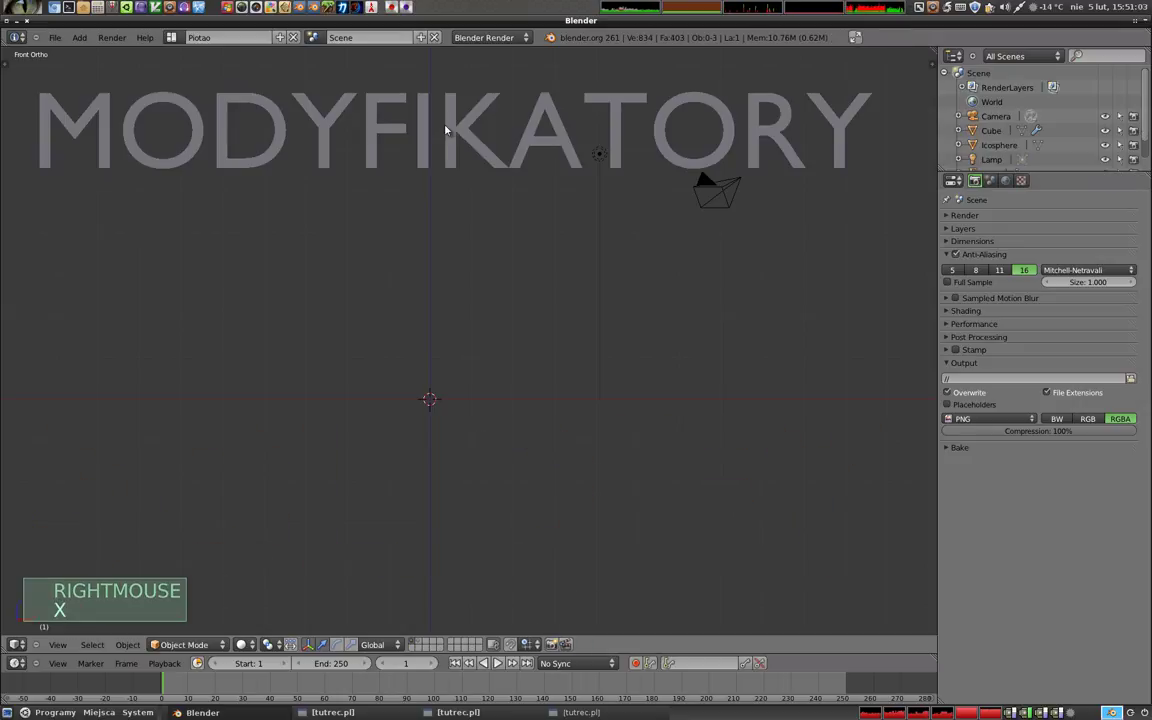
pyautogui.rightClick(454, 126)
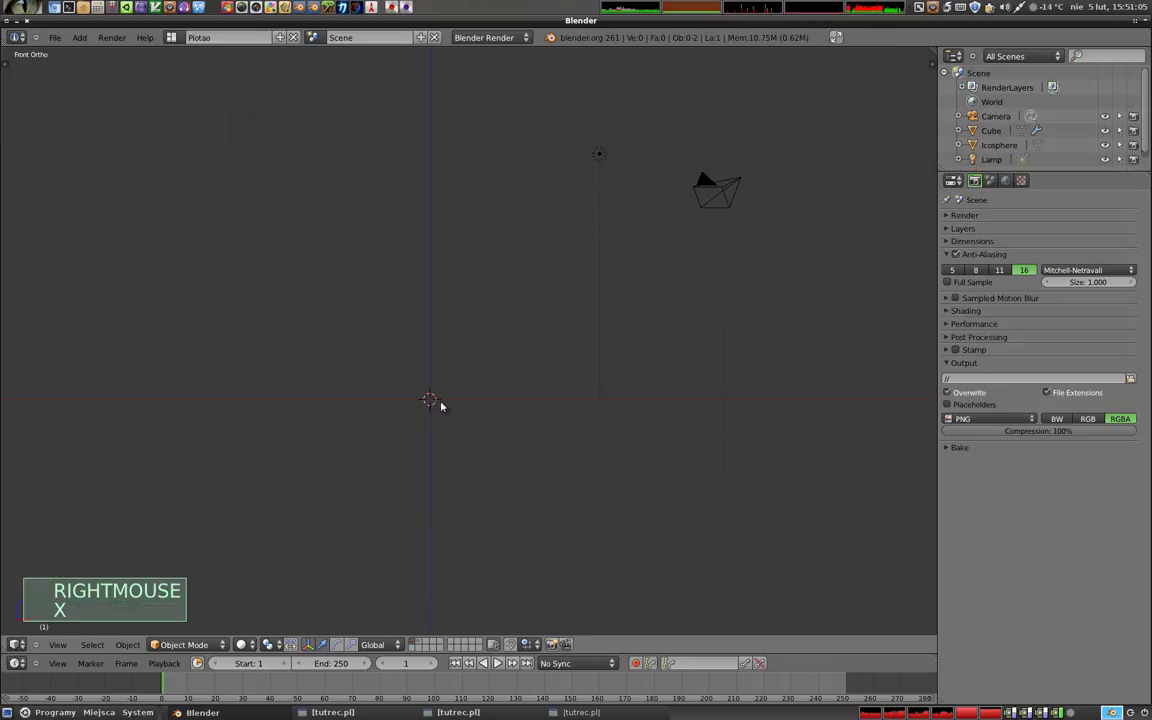
pyautogui.press('shift+a')
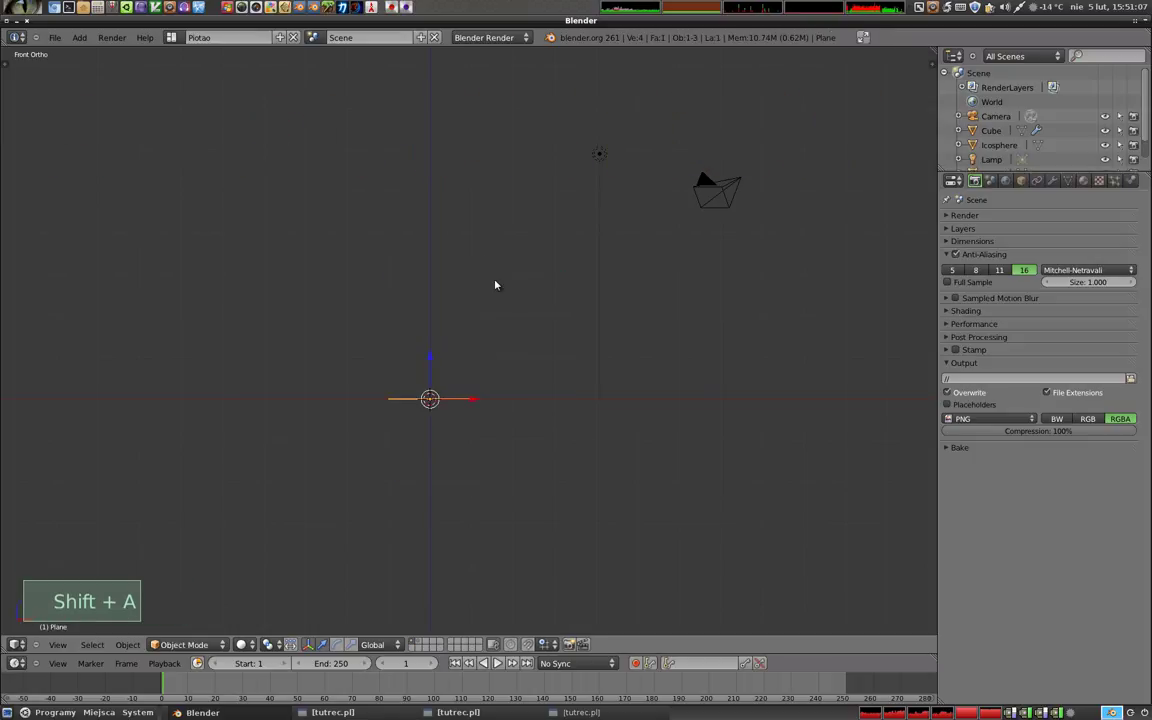
# - Orbit and zoom to an angled overhead view of the new plane
pyautogui.middleClick(461, 424)
pyautogui.middleClick(460, 349)
pyautogui.scroll(3)
pyautogui.middleClick(412, 376)
pyautogui.scroll(3)
pyautogui.middleClick(478, 373)
pyautogui.middleClick(437, 427)
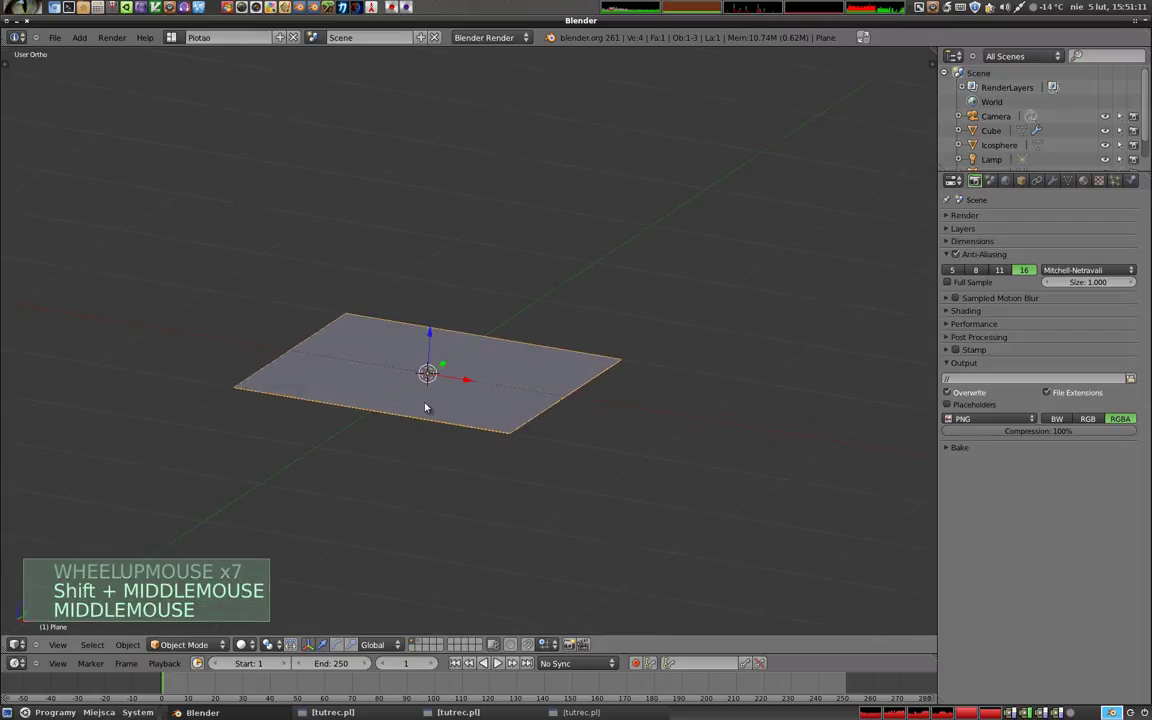
# - Add a Solidify modifier to the plane and raise its Thickness to about 0.10
pyautogui.click(1052, 180)
pyautogui.click(1010, 233)
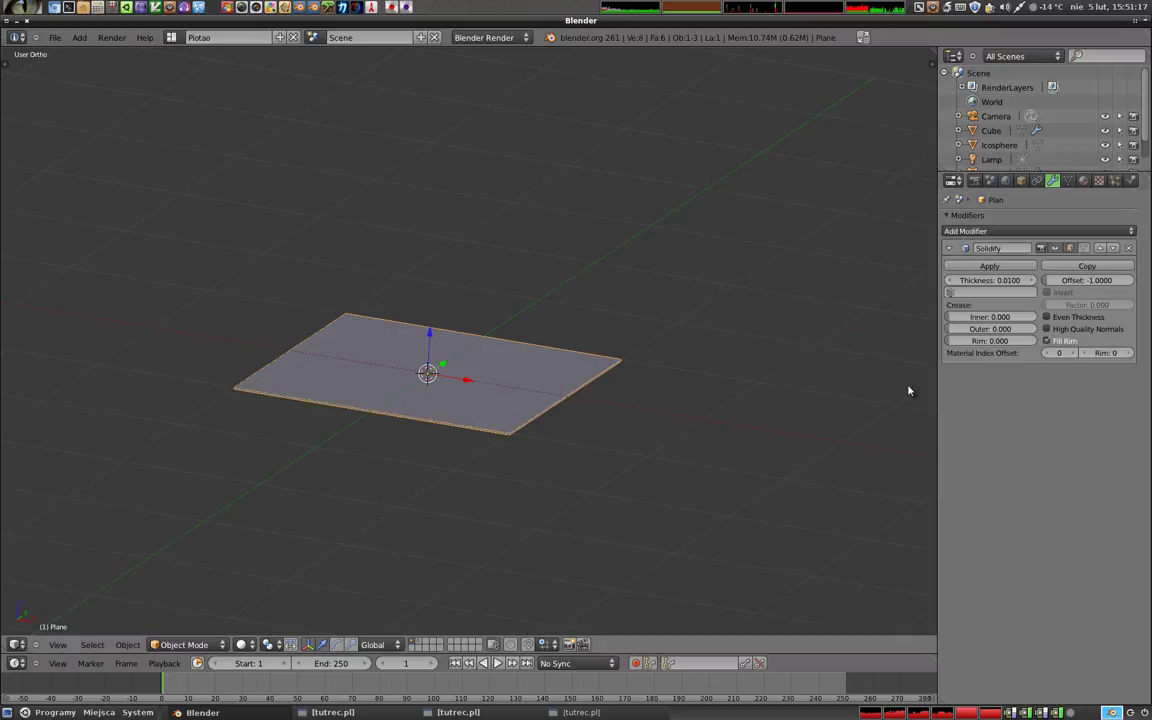
pyautogui.scroll(3)
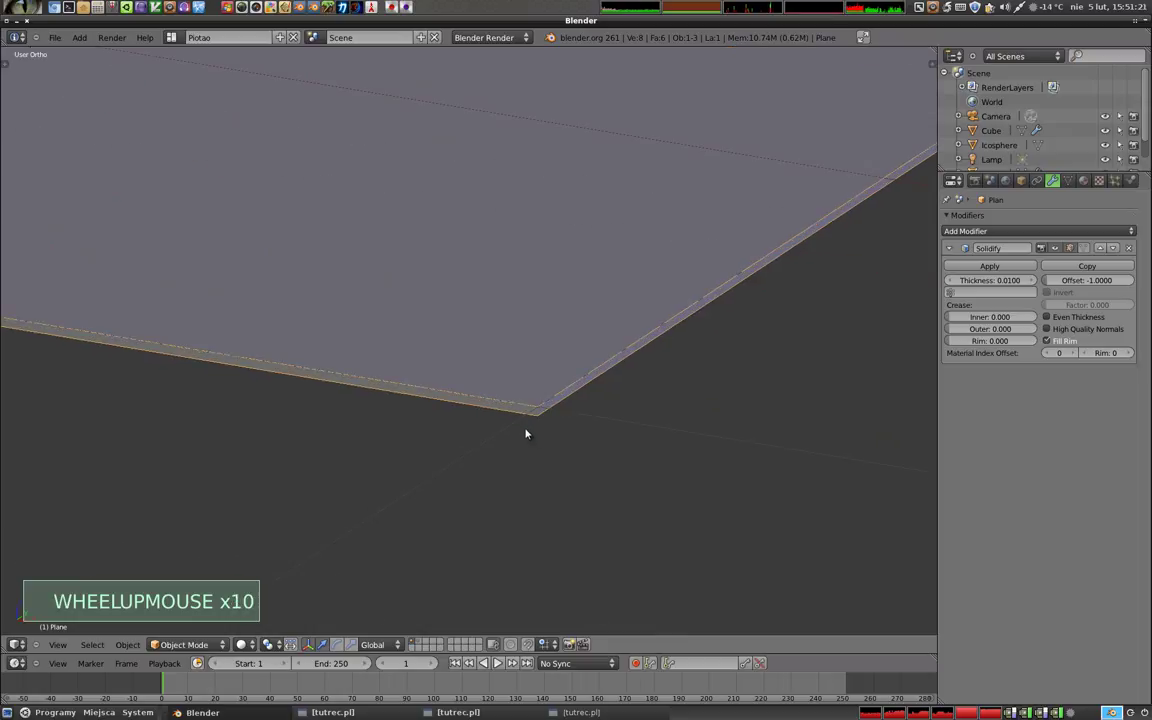
pyautogui.scroll(3)
pyautogui.press('z')
pyautogui.scroll(-3)
pyautogui.scroll(-3)
pyautogui.press('z')
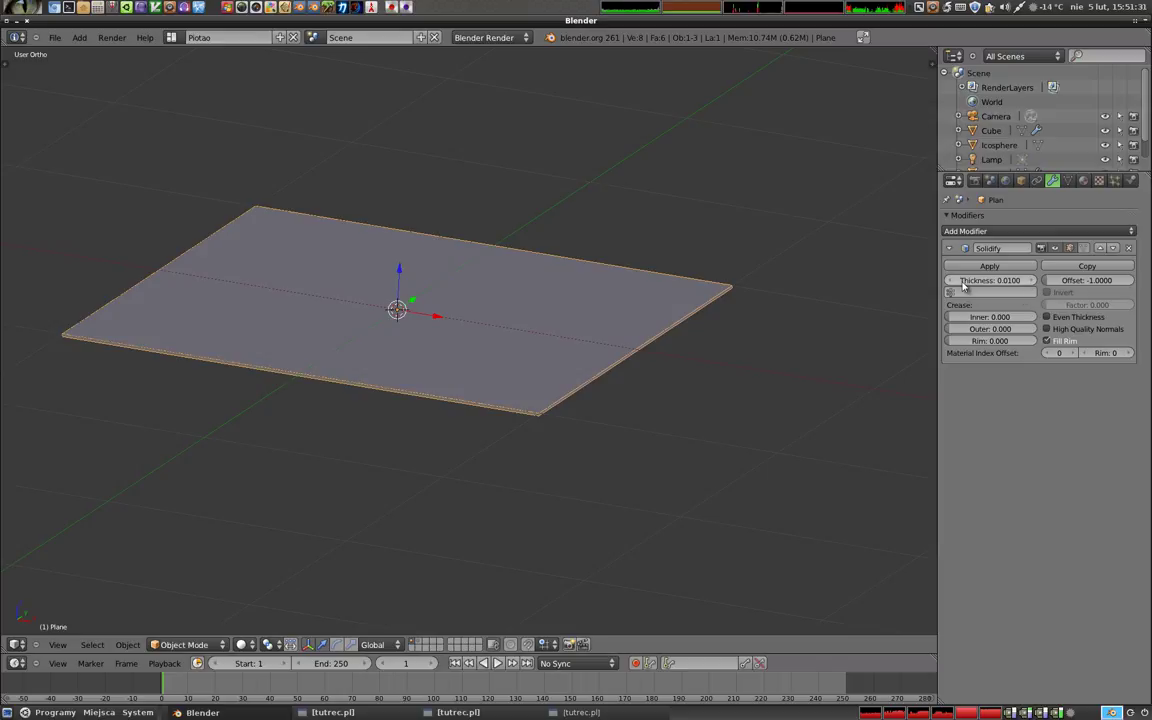
pyautogui.click(977, 283)
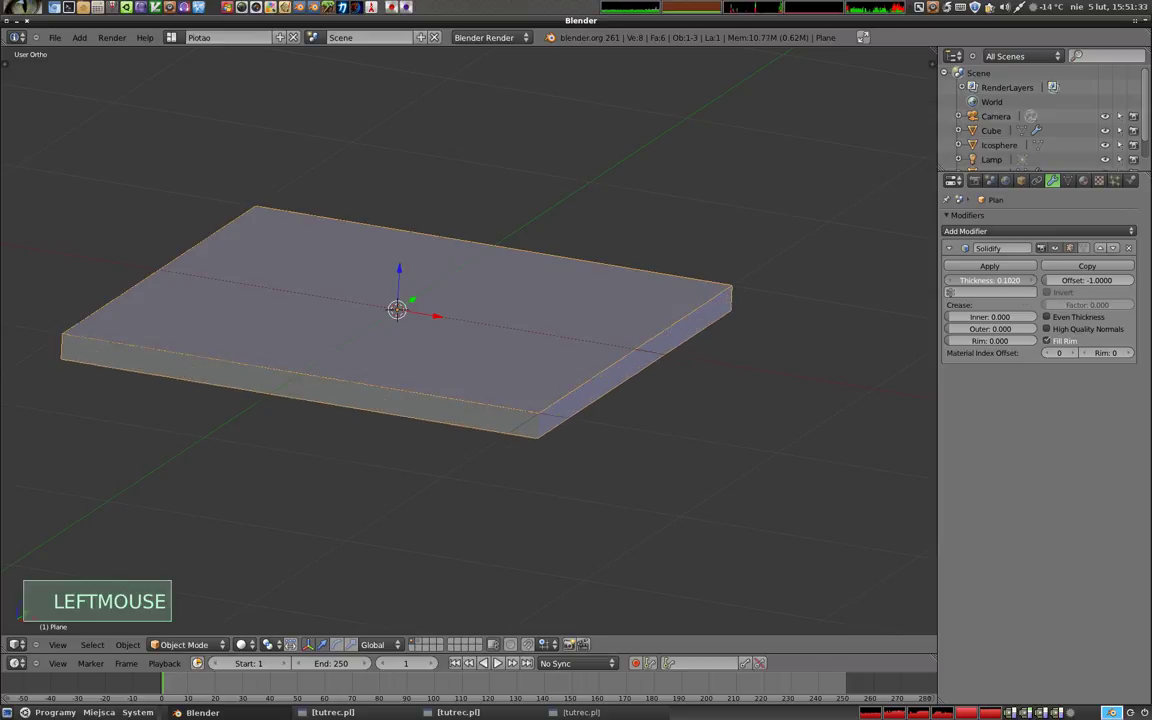
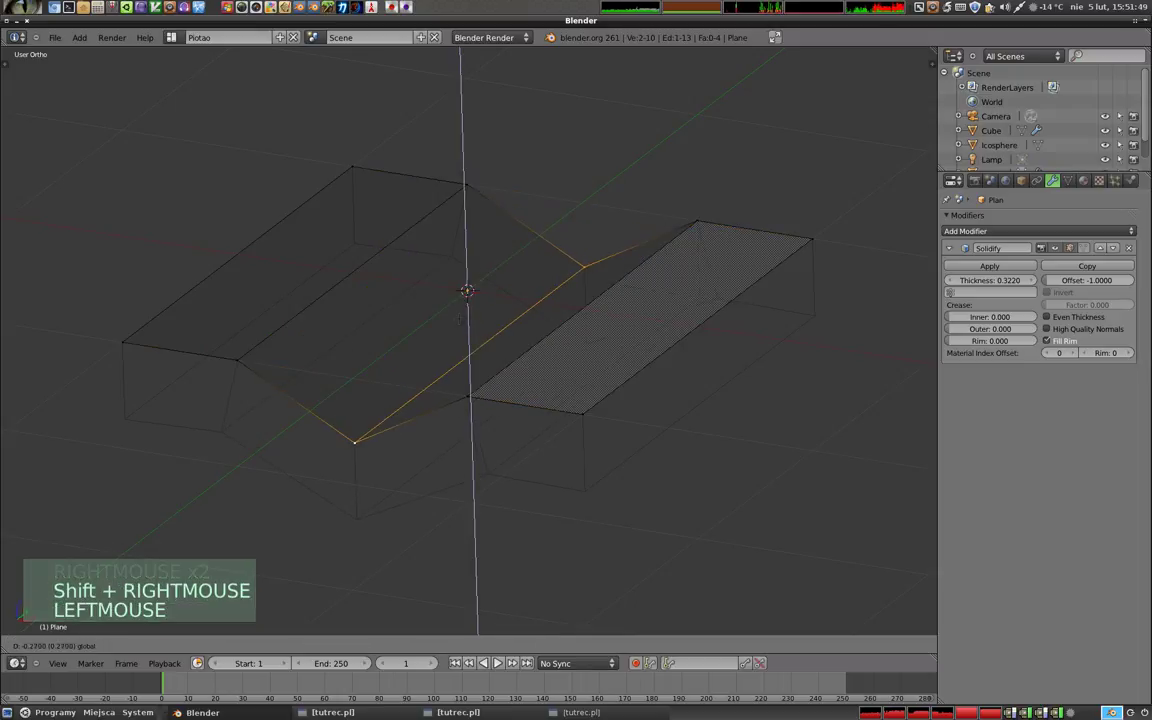
# - Return the V-shaped piece to Object Mode and set its Solidify Thickness to about 0.24
pyautogui.press('Tab')
pyautogui.press('z')
pyautogui.middleClick(409, 407)
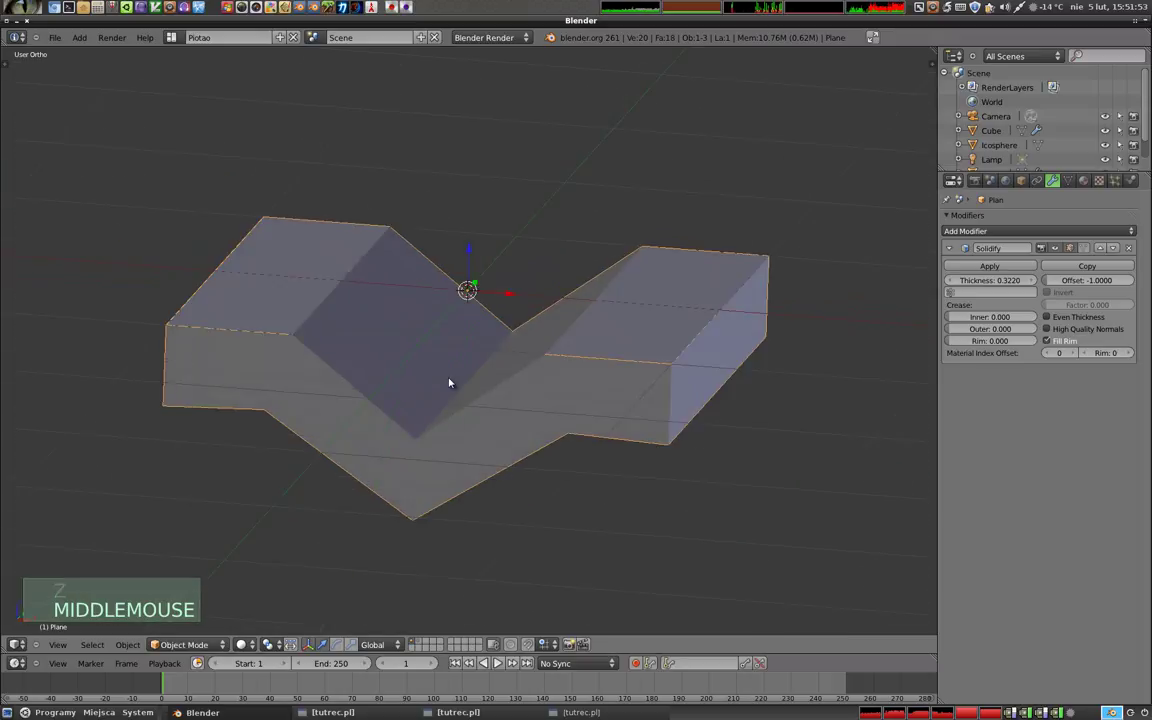
pyautogui.middleClick(509, 382)
pyautogui.middleClick(399, 210)
pyautogui.middleClick(453, 336)
pyautogui.middleClick(487, 343)
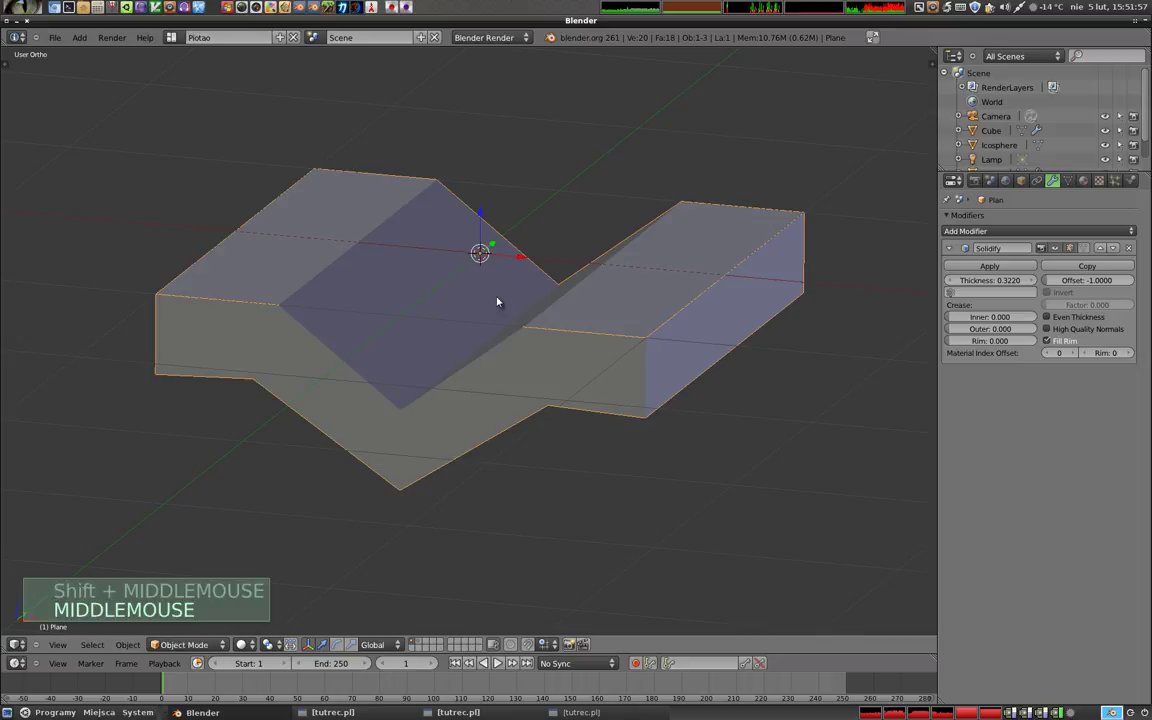
pyautogui.middleClick(427, 449)
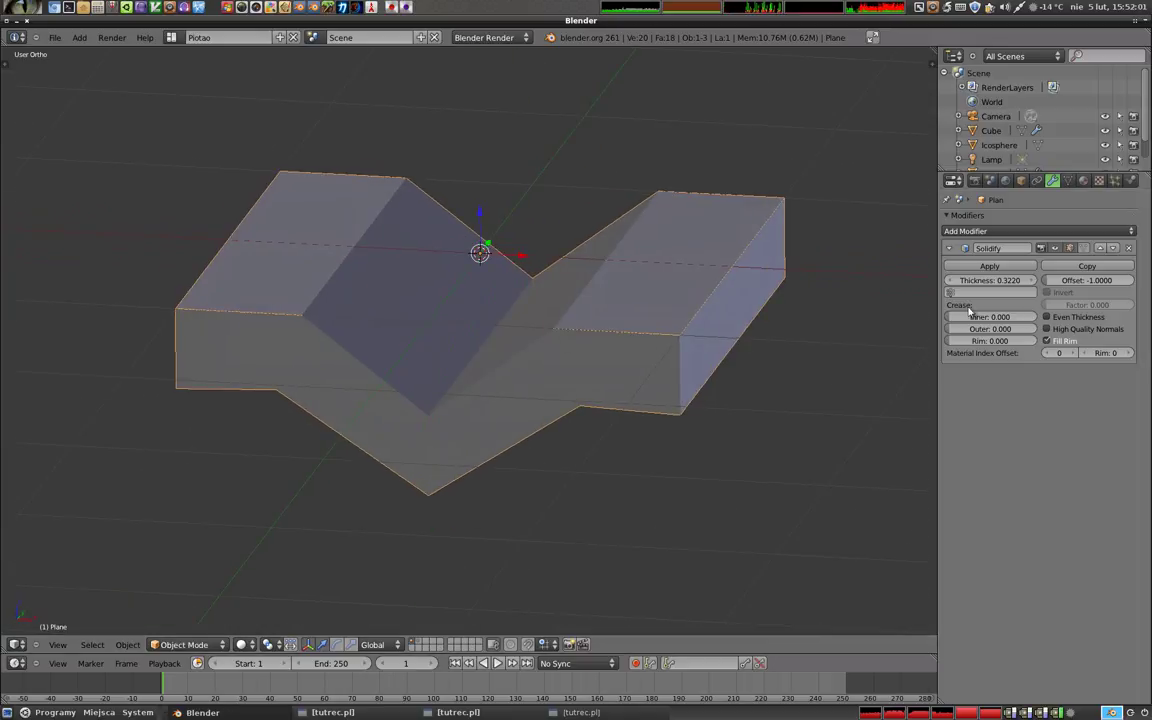
pyautogui.click(1010, 283)
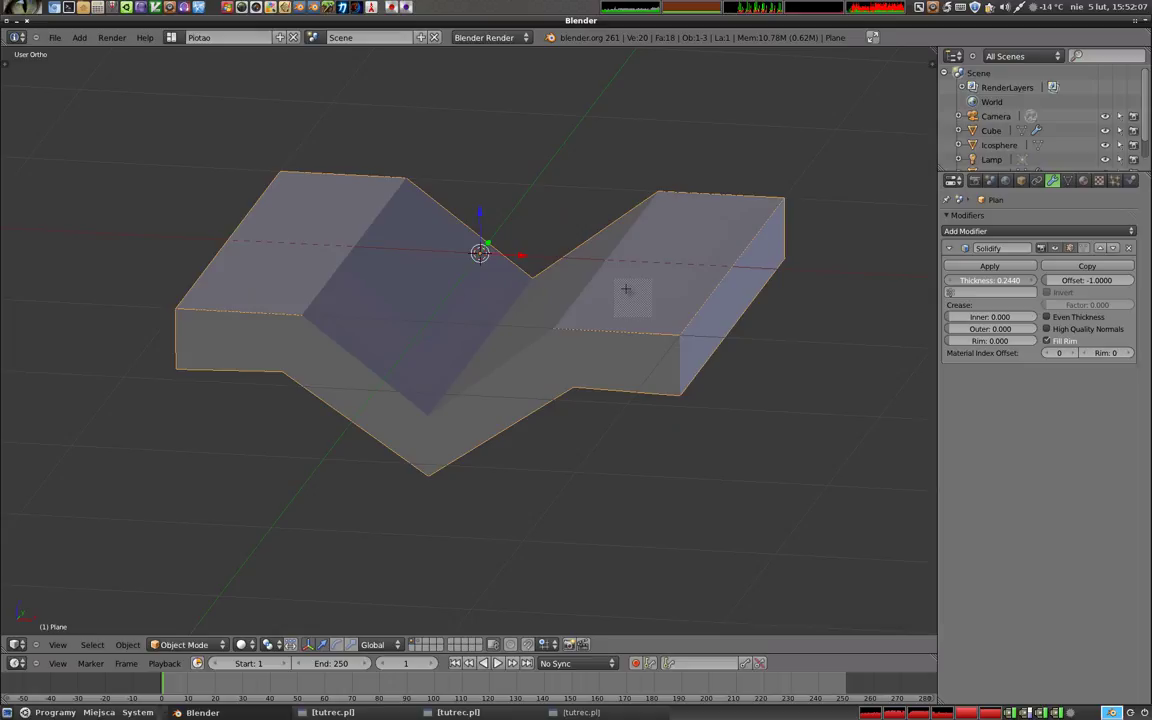
# - Begin editing the V piece's mesh again
pyautogui.press('a')
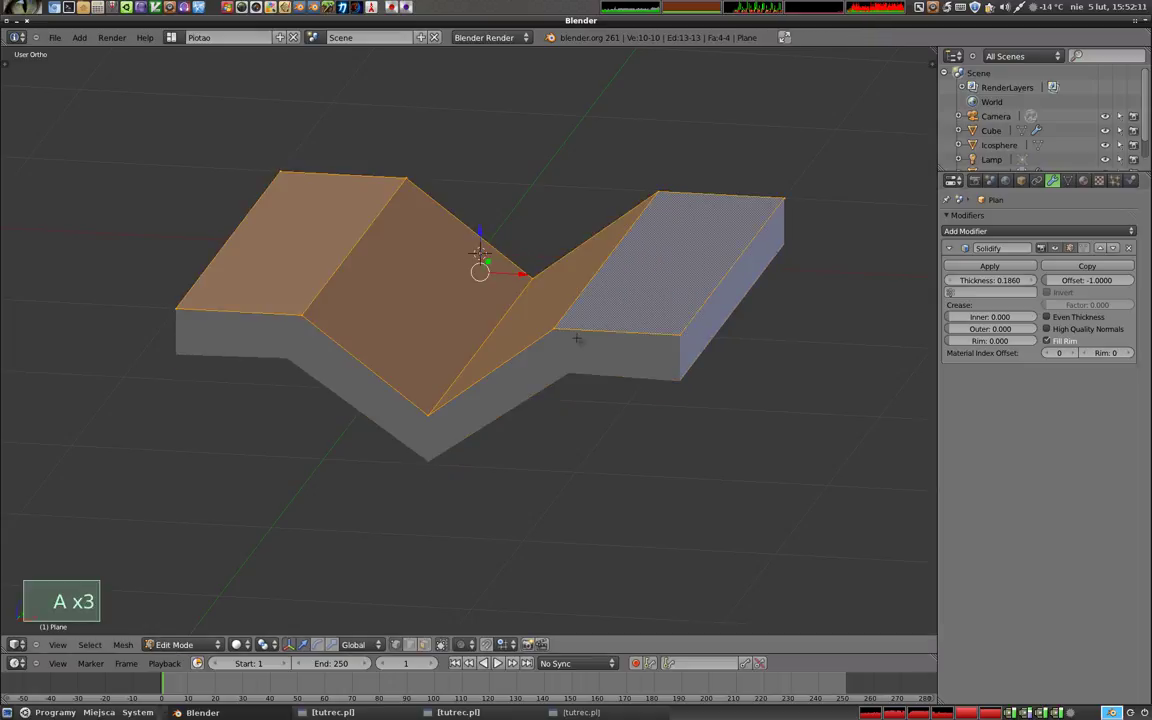
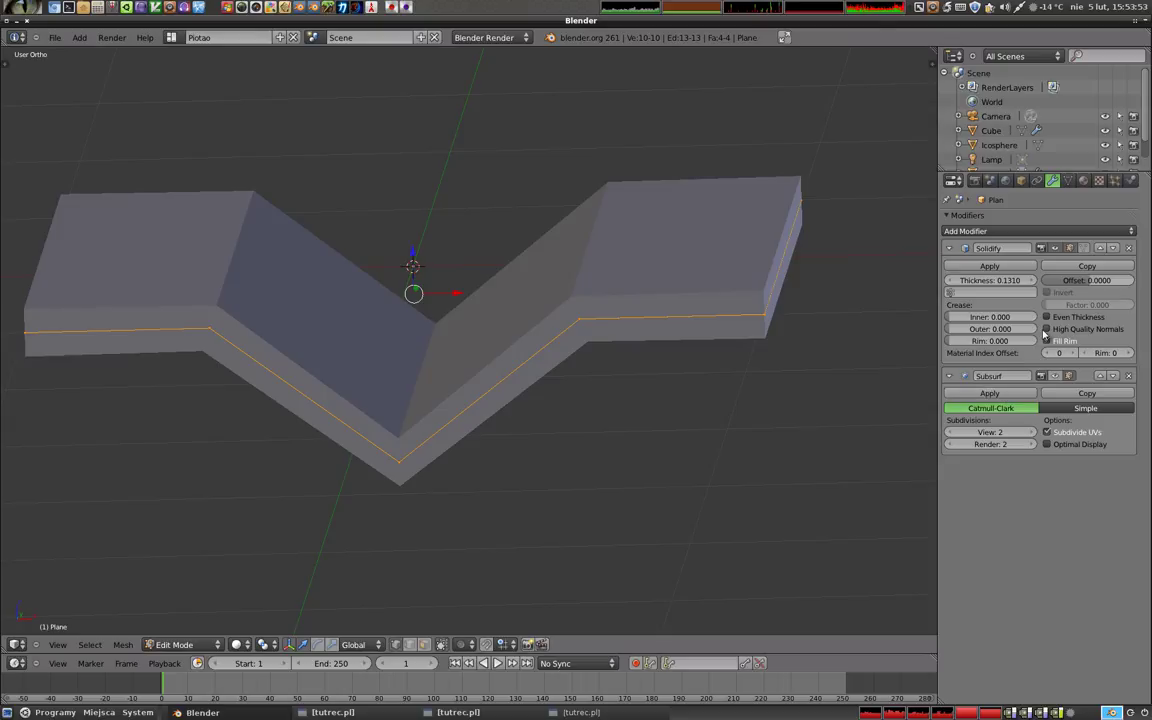
# - Raise the Solidify Crease Inner value toward 1.000
pyautogui.click(1061, 374)
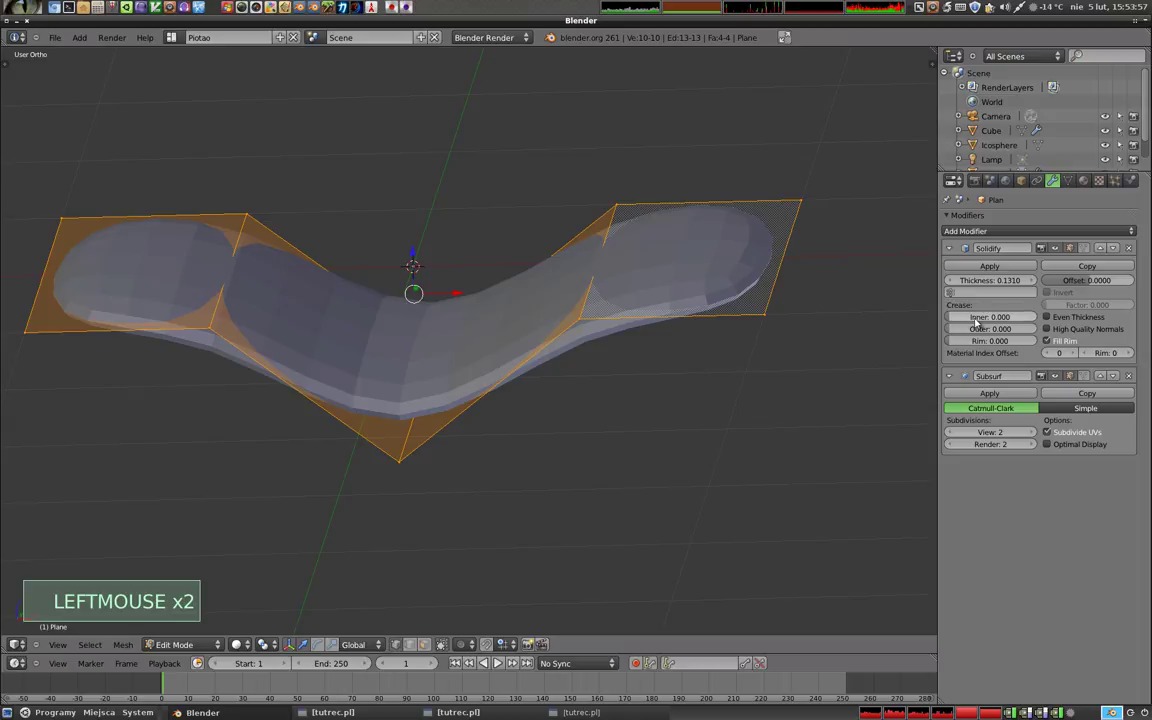
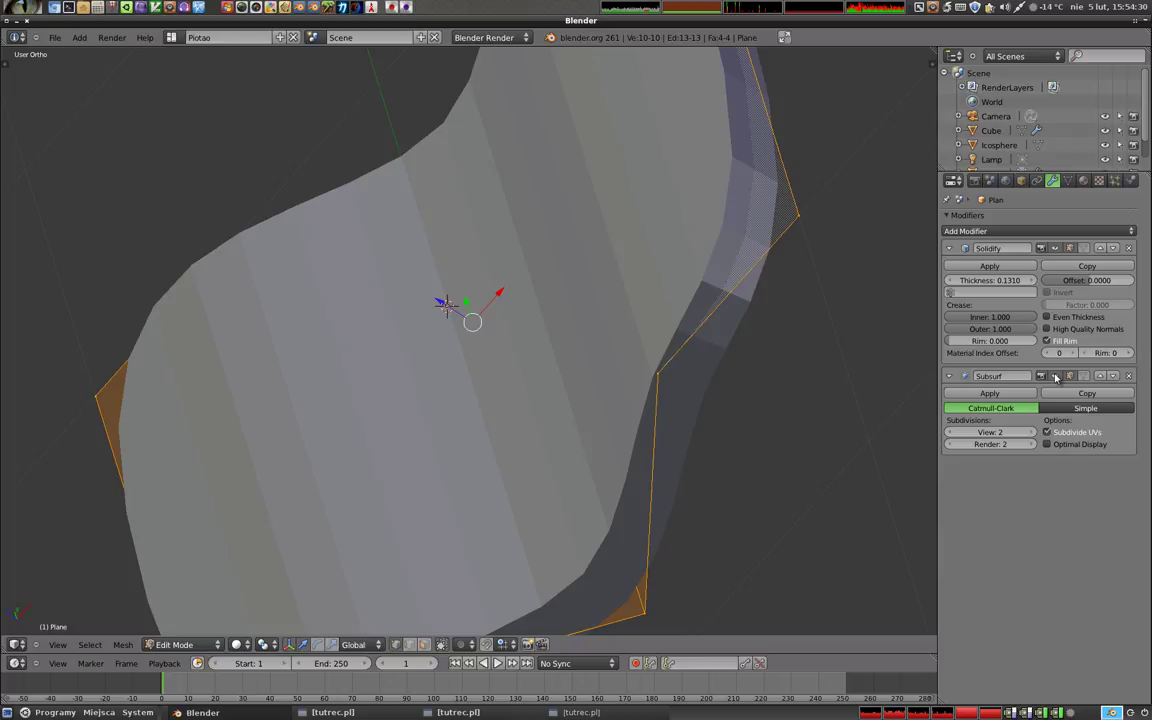
# - Raise the Solidify Crease Rim value to about 0.65
pyautogui.click(1059, 374)
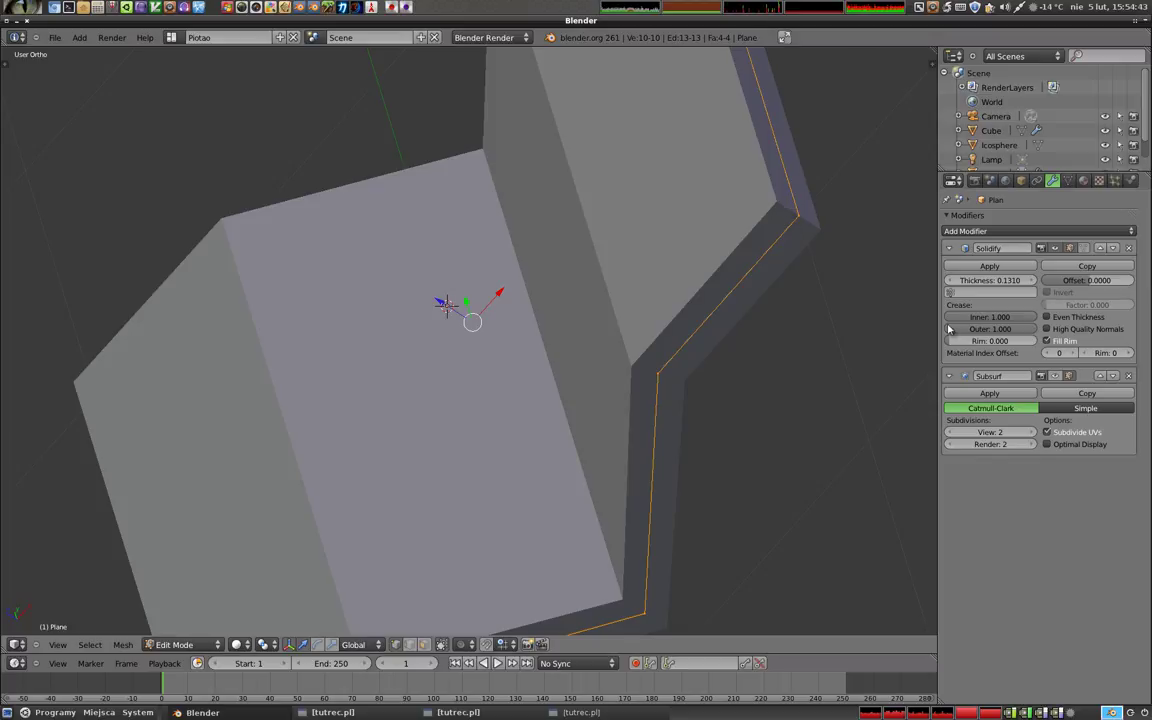
pyautogui.click(1058, 373)
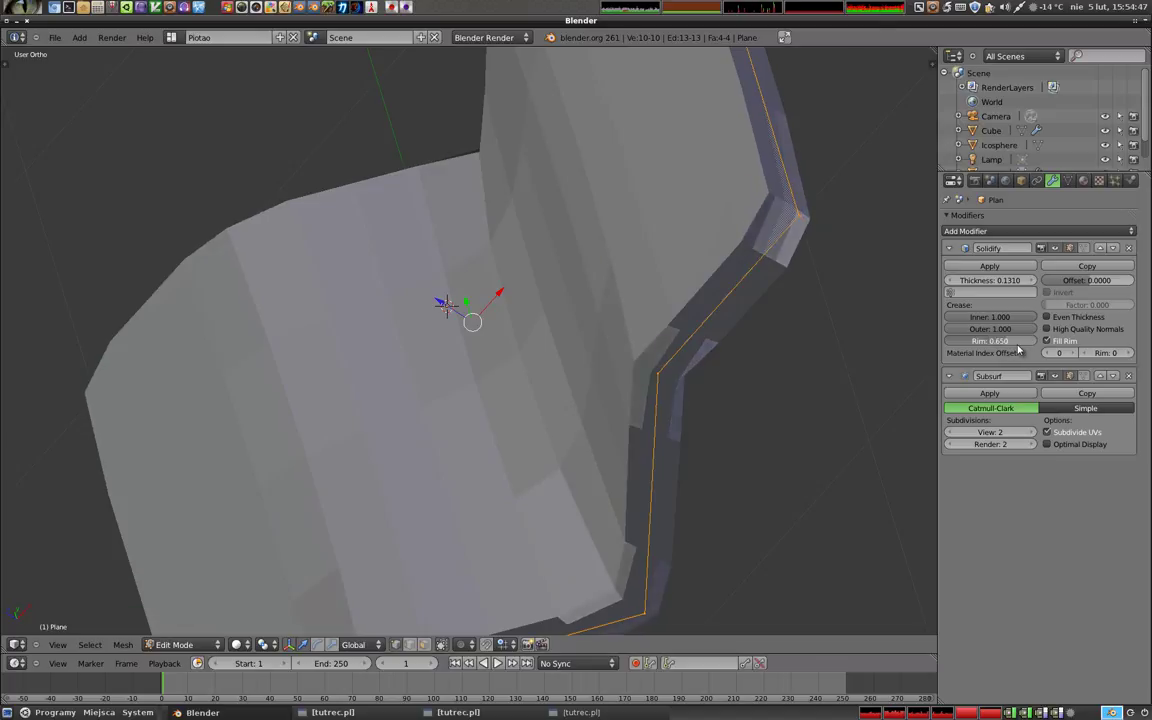
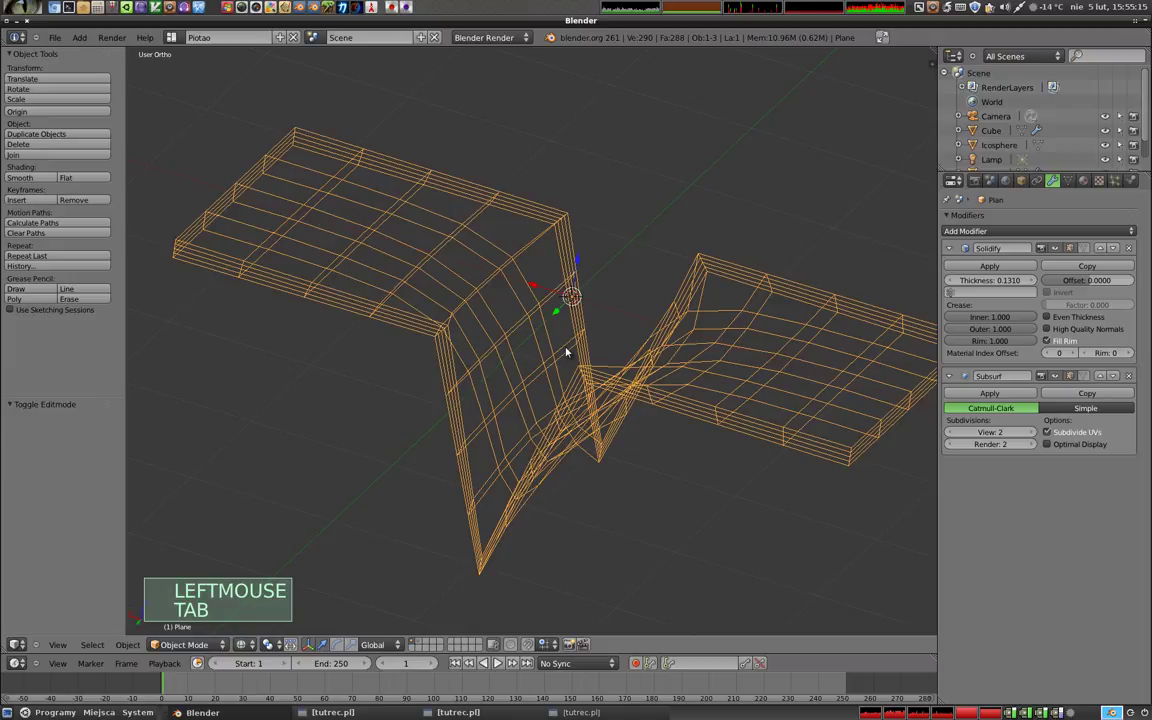
pyautogui.middleClick(552, 365)
pyautogui.press('z')
pyautogui.middleClick(515, 426)
pyautogui.middleClick(581, 250)
pyautogui.middleClick(511, 415)
pyautogui.middleClick(626, 314)
pyautogui.middleClick(591, 337)
pyautogui.press('x')
pyautogui.press('r')
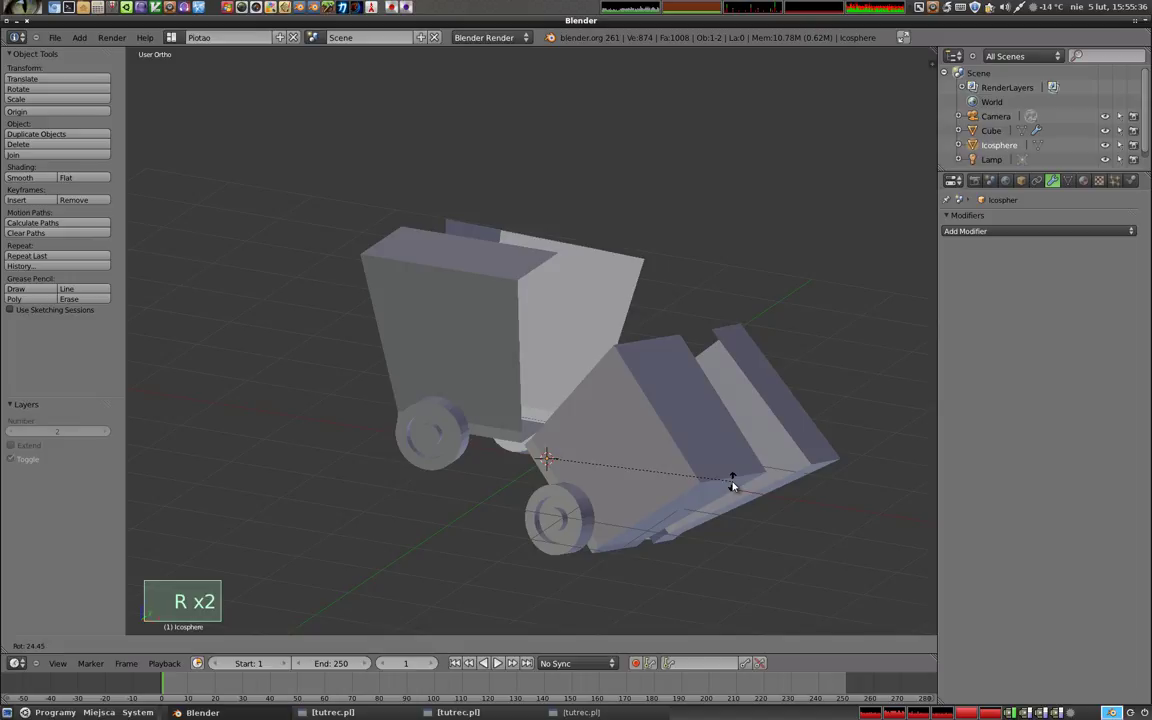
# - Confirm the Icosphere rotation and select the Cube to show its X/Y Mirror modifier
pyautogui.click(738, 482)
pyautogui.middleClick(572, 406)
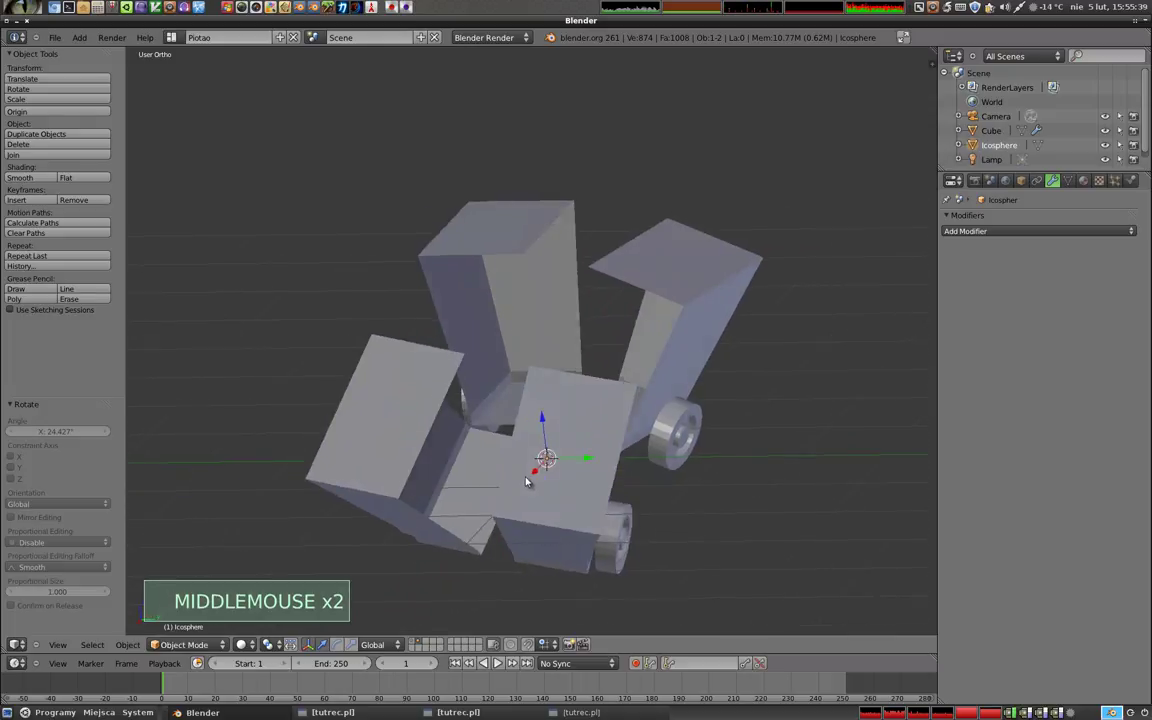
pyautogui.rightClick(469, 264)
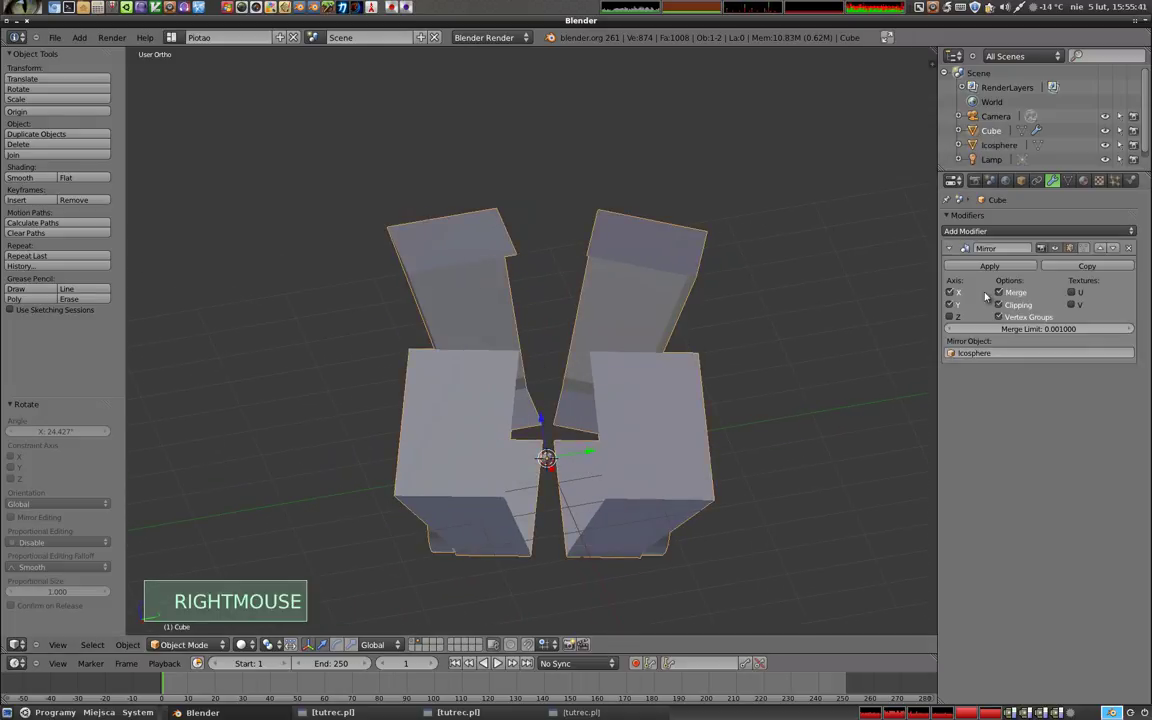
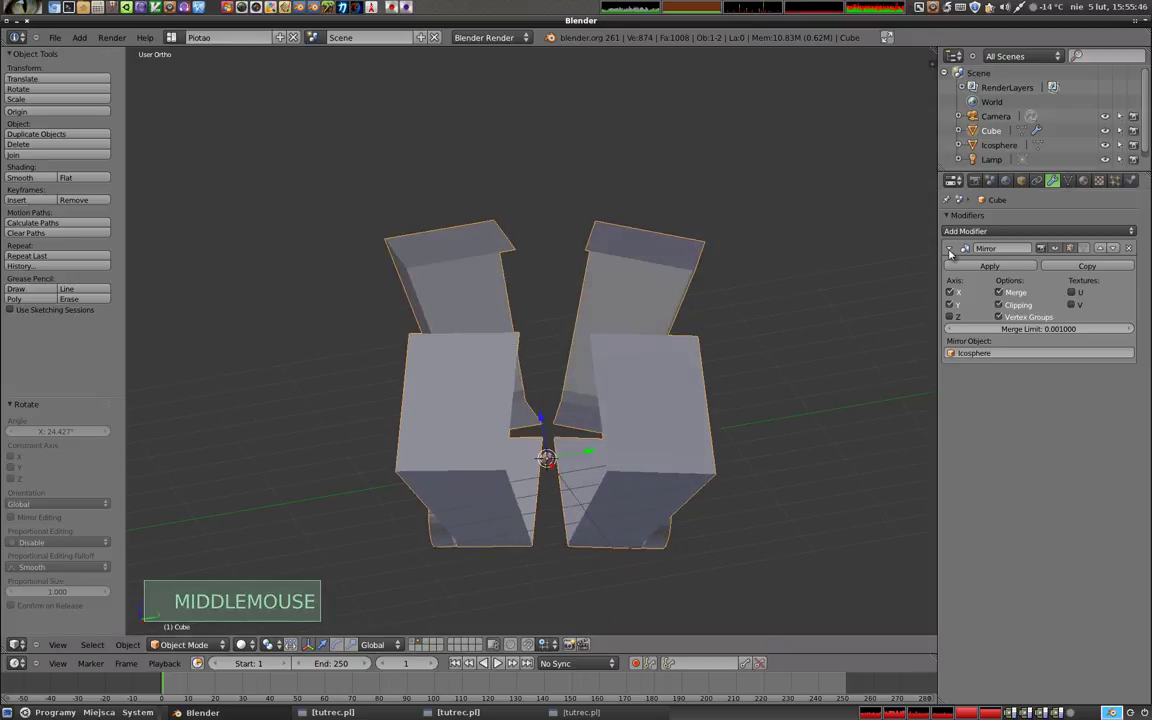
# - Add a Solidify modifier after the Cube's Mirror with wall thickness about 0.12
pyautogui.click(953, 247)
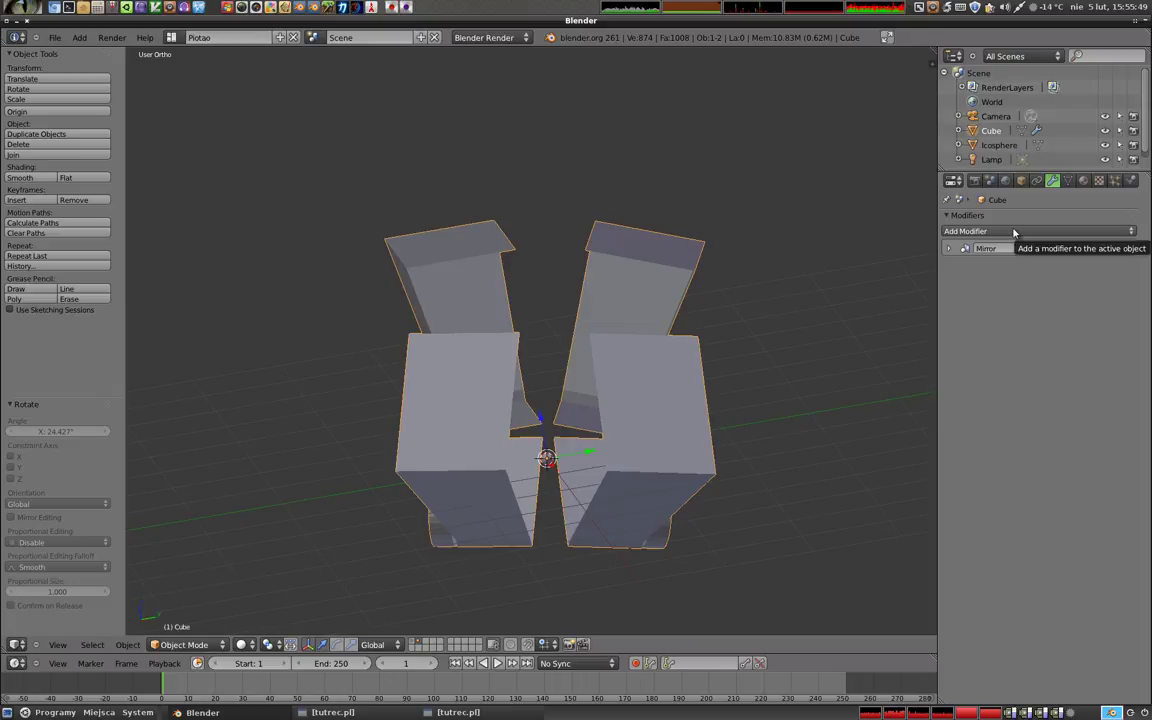
pyautogui.click(1018, 229)
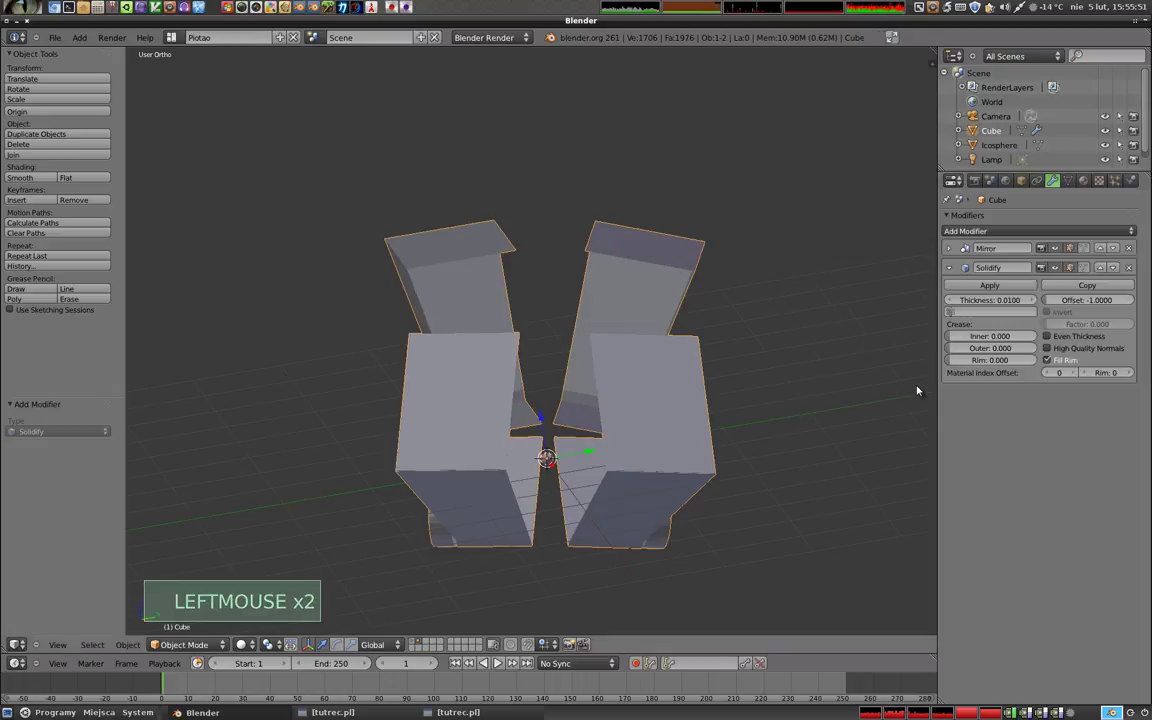
pyautogui.click(978, 305)
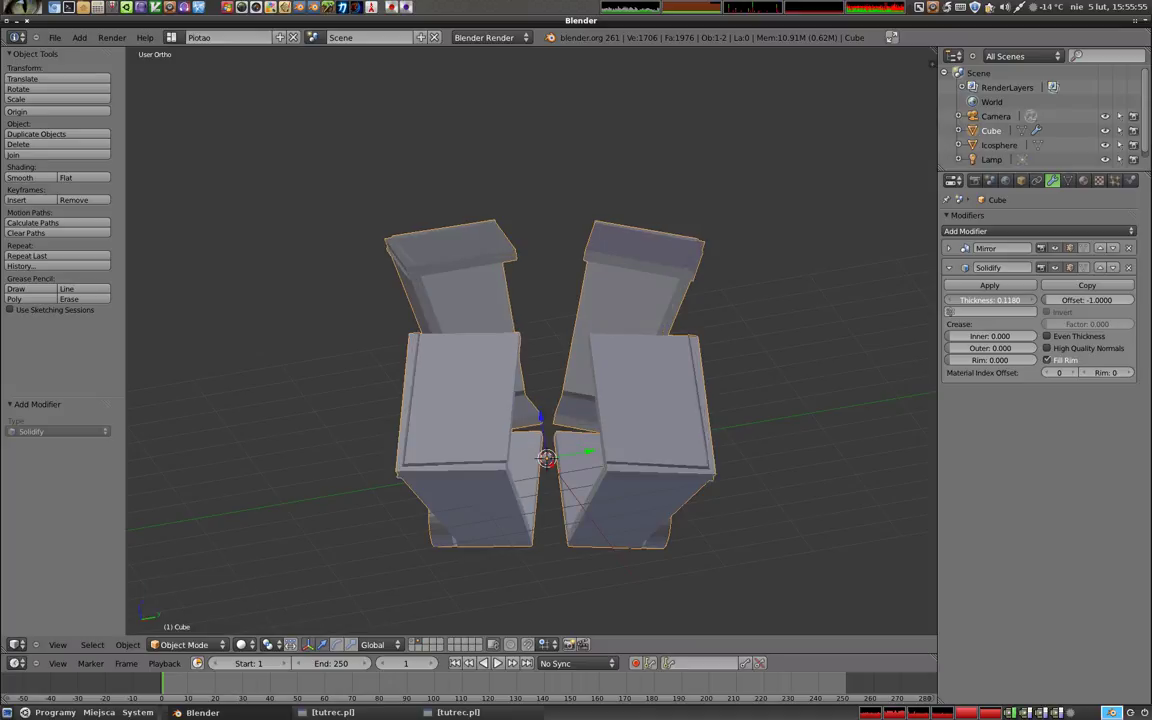
pyautogui.middleClick(633, 455)
pyautogui.scroll(3)
pyautogui.middleClick(461, 315)
# - Enter Edit Mode on the box and select its whole mesh
pyautogui.press('Tab')
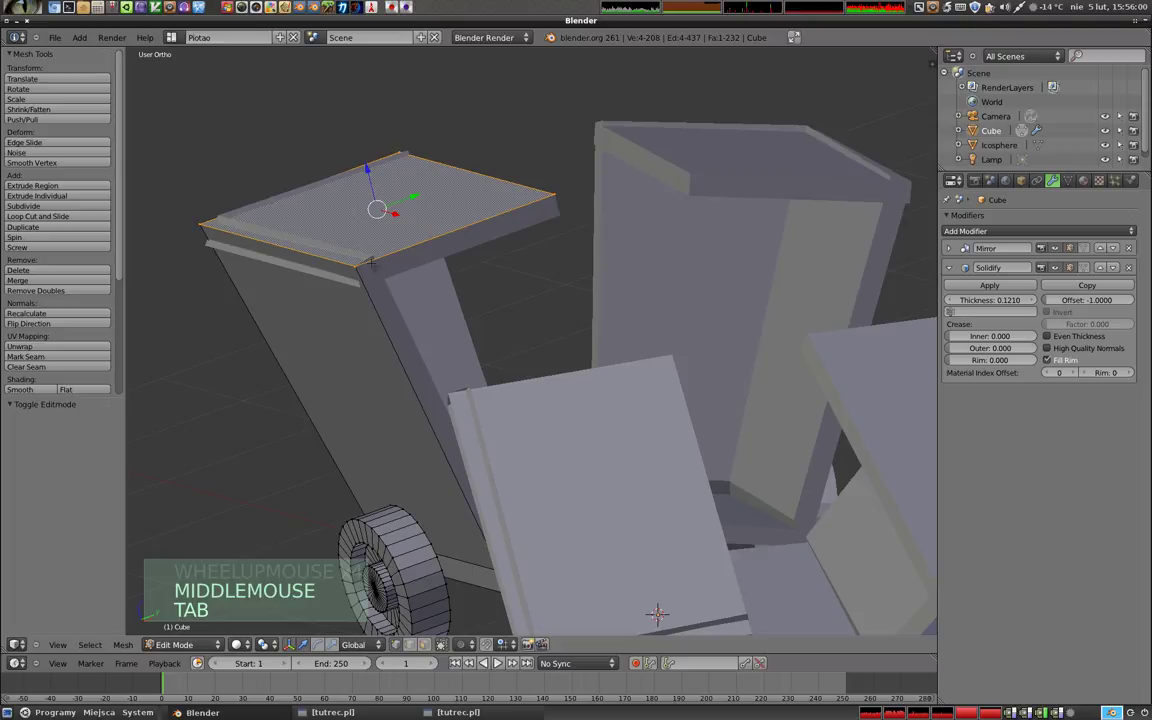
pyautogui.press('g')
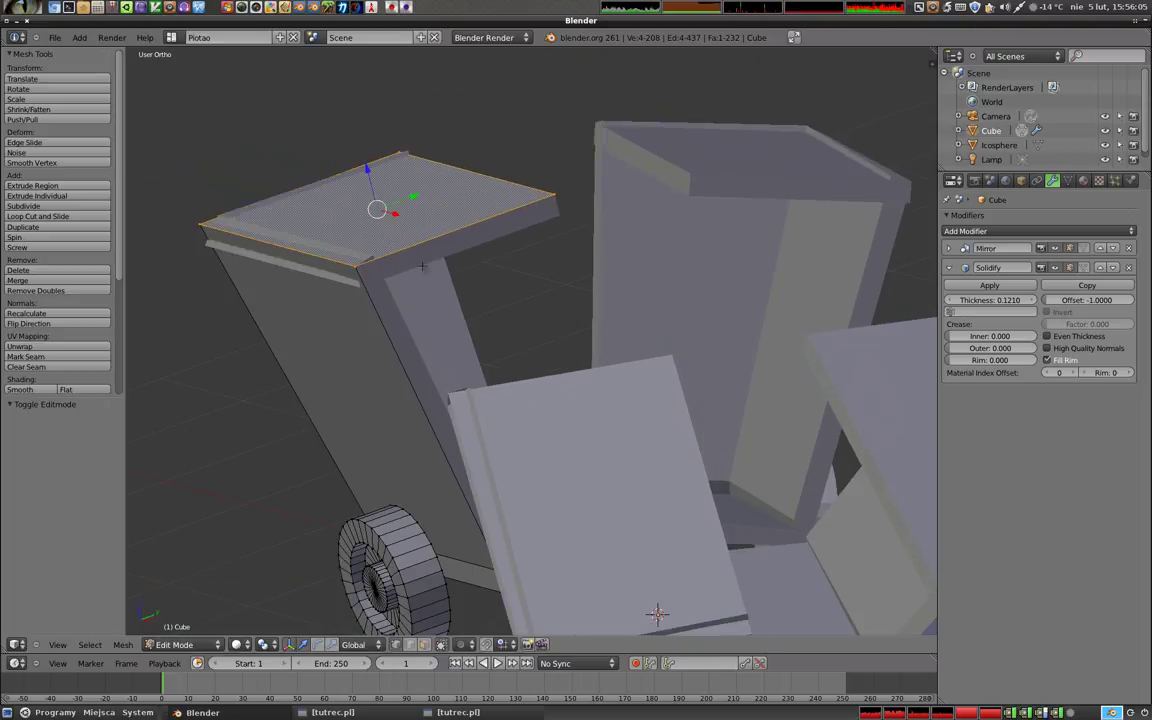
pyautogui.press('a')
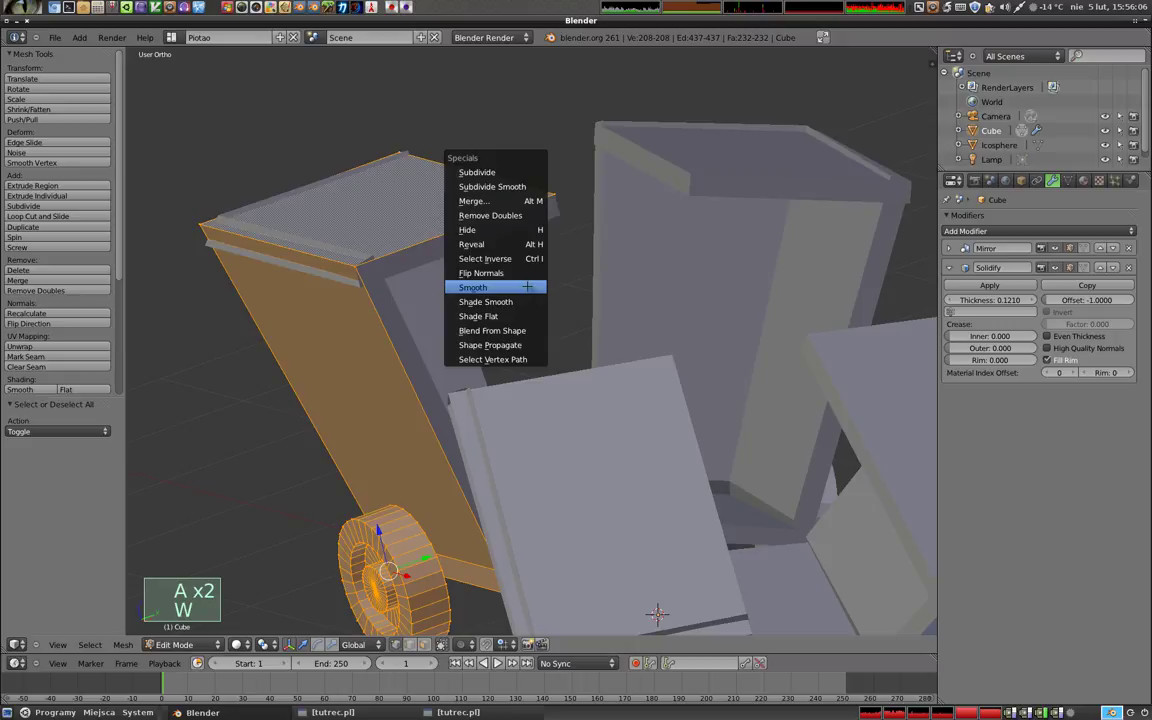
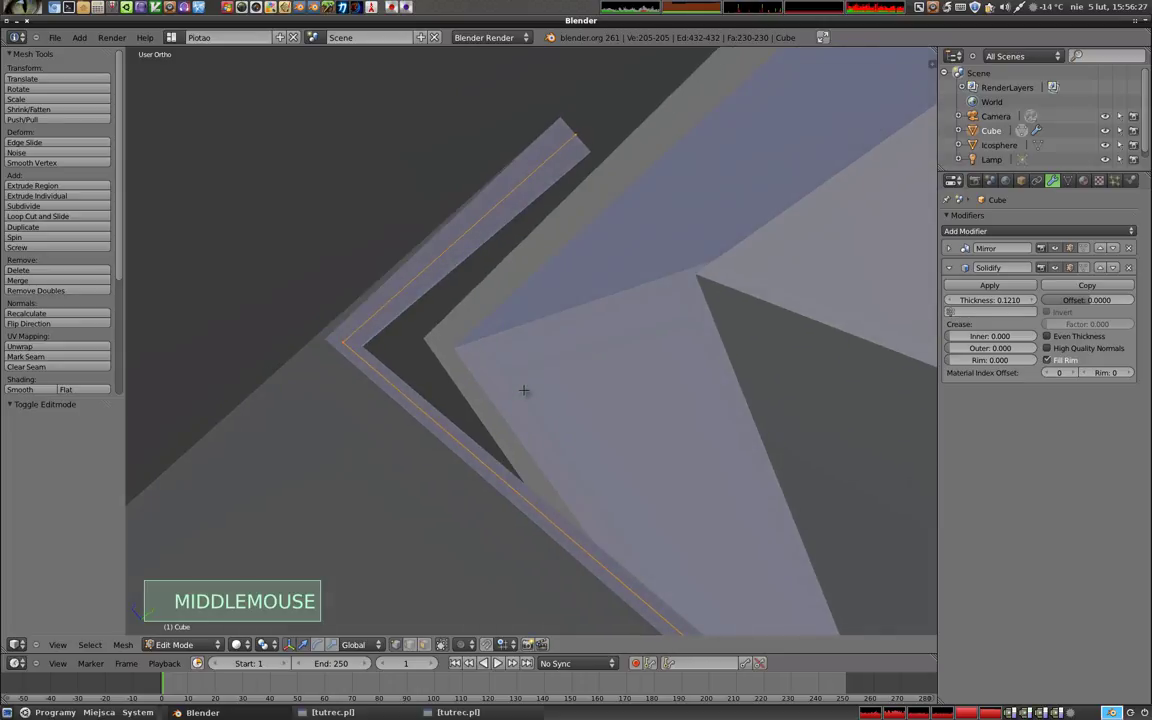
# - Zoom out to view the box with its centred 0.121-thick walls
pyautogui.scroll(-3)
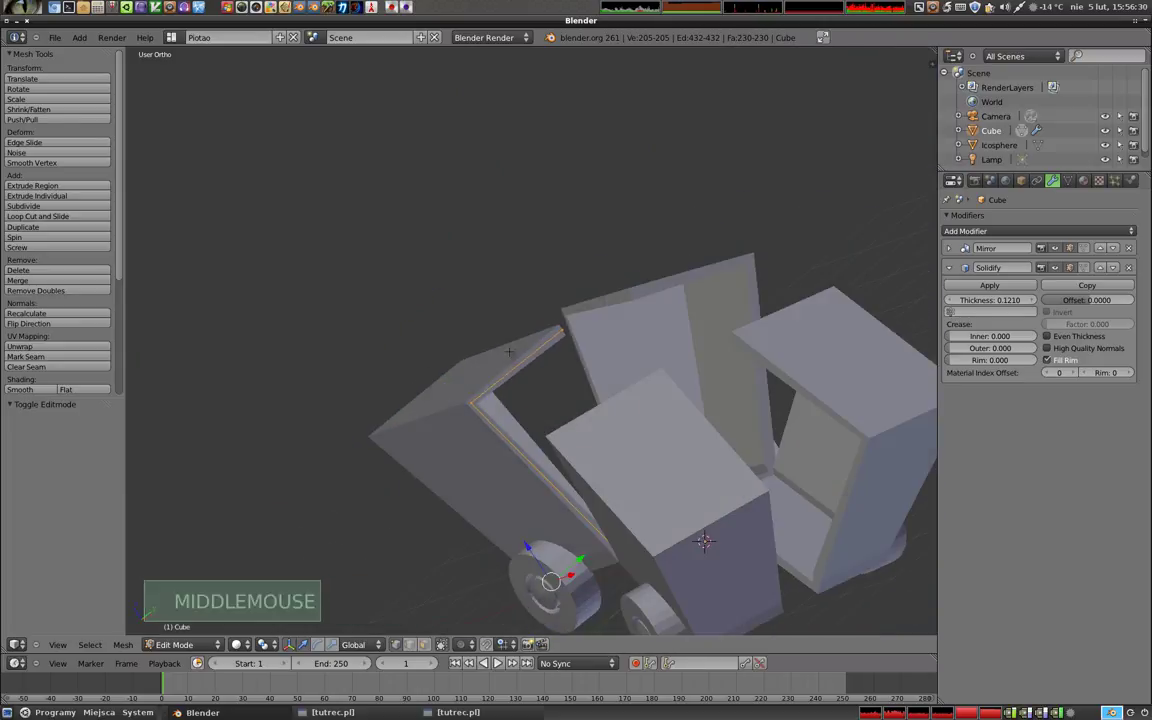
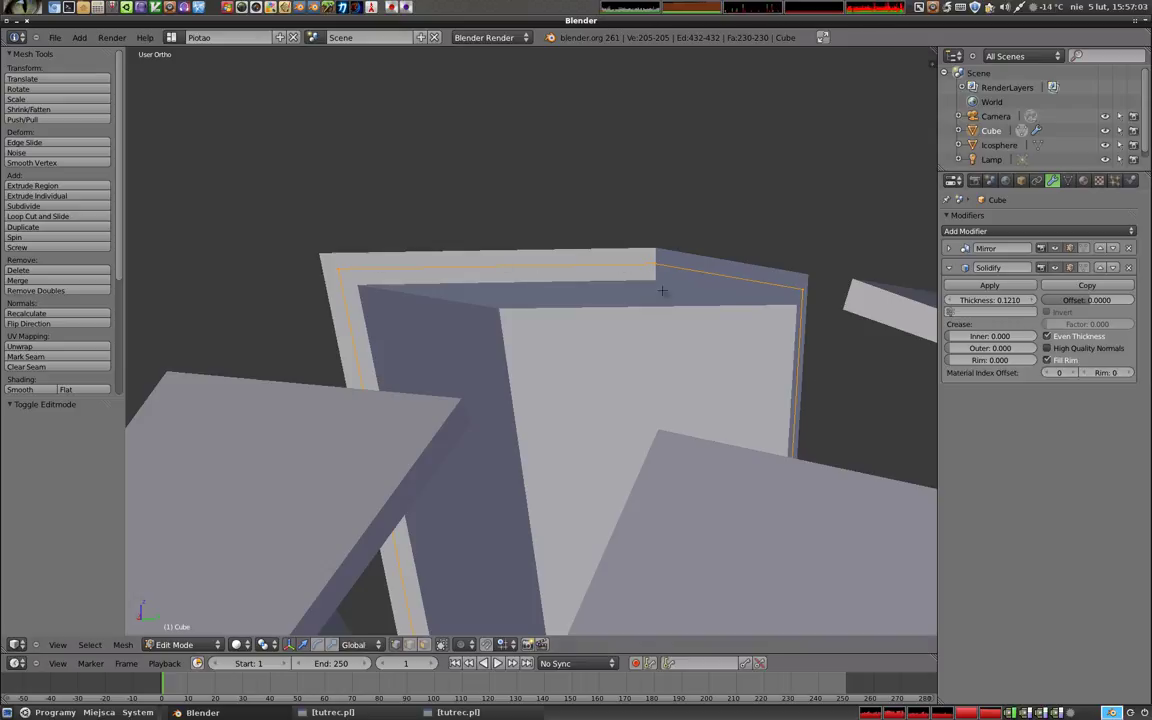
# - Toggle Fill Rim off and back on in the Solidify modifier to compare, leaving it enabled
pyautogui.click(1049, 349)
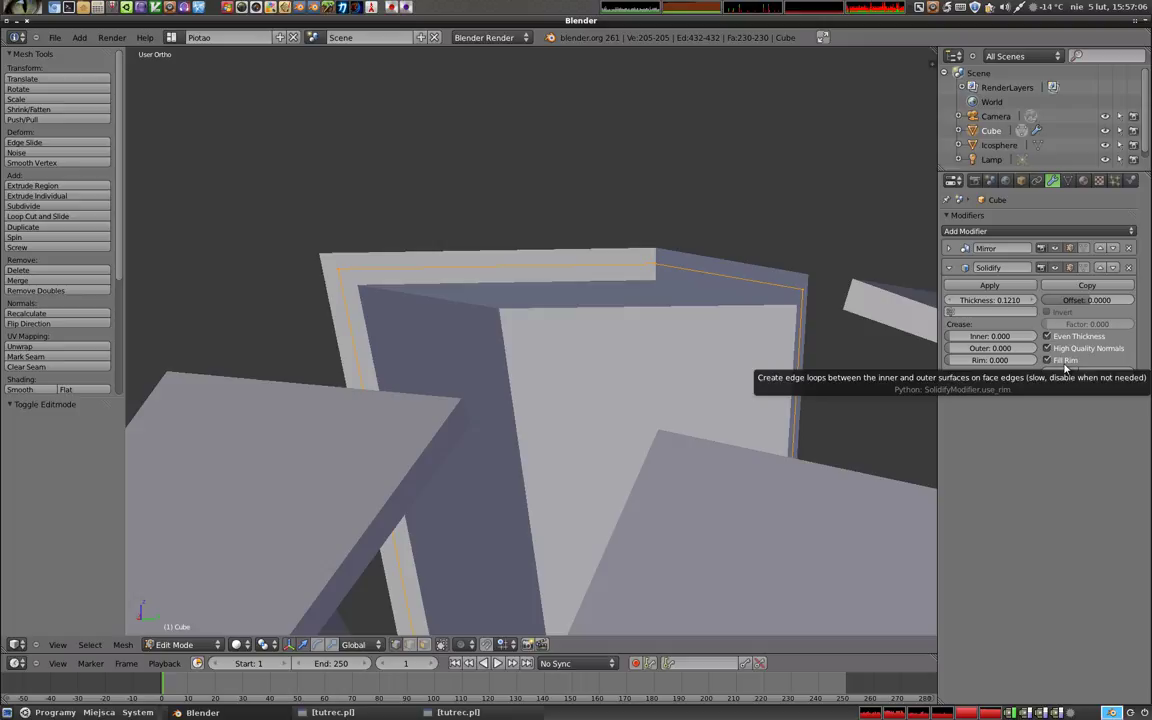
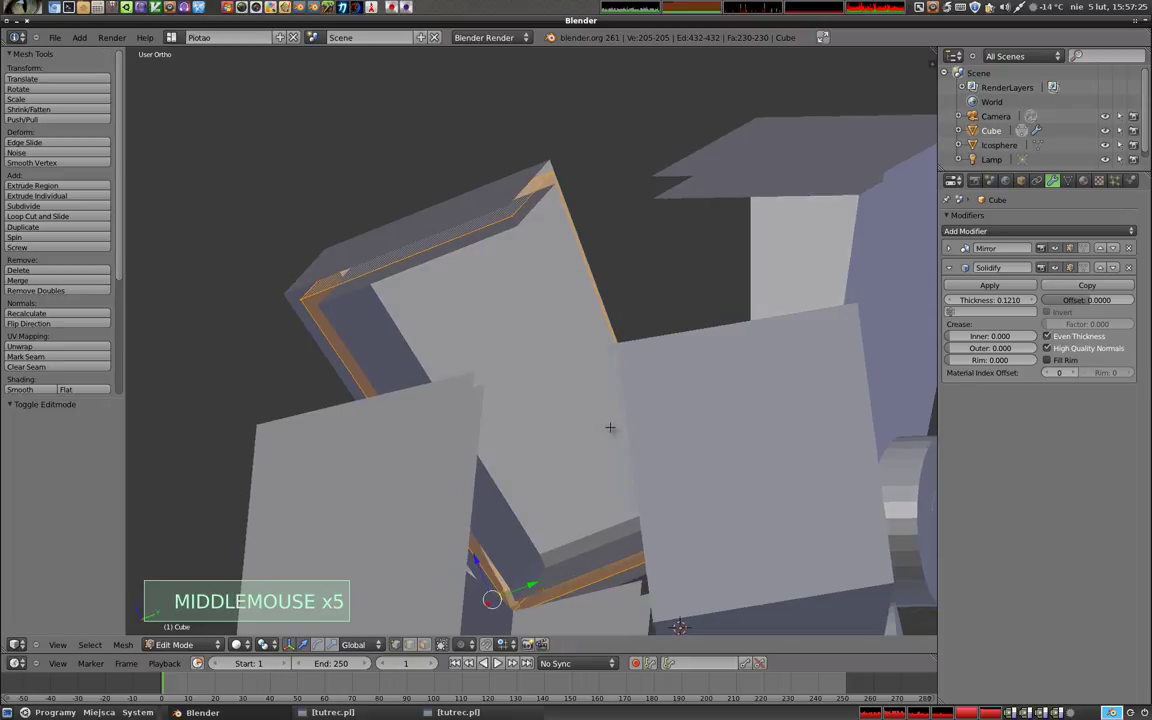
pyautogui.click(1050, 361)
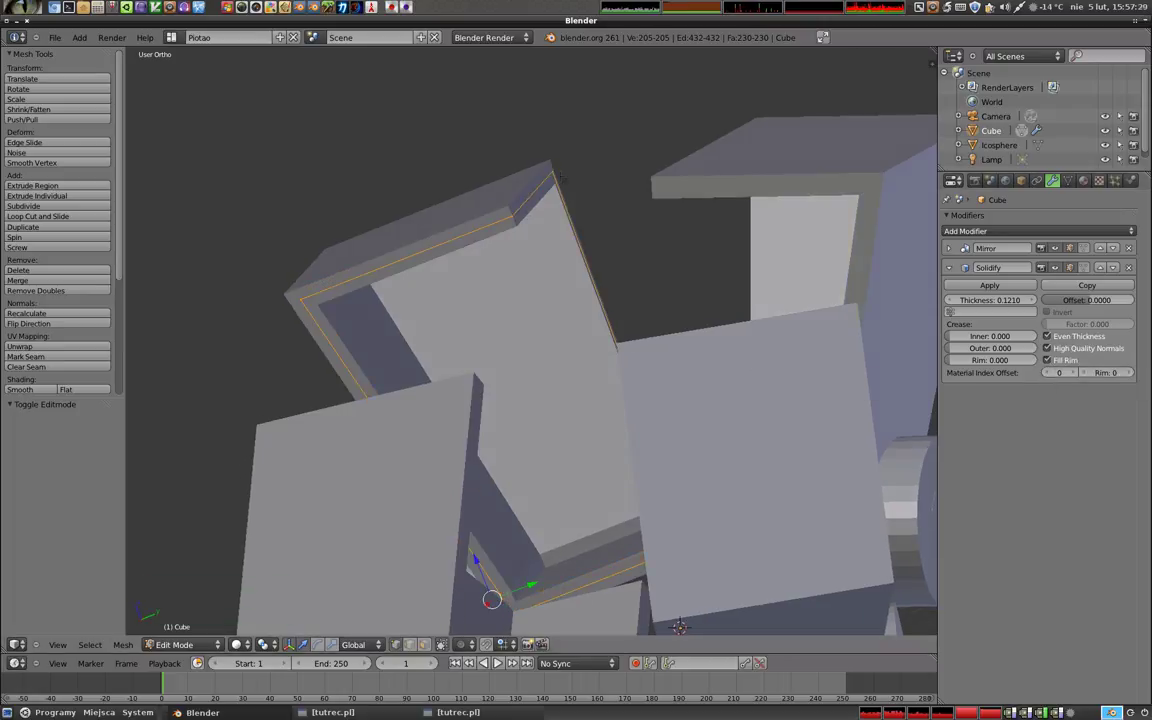
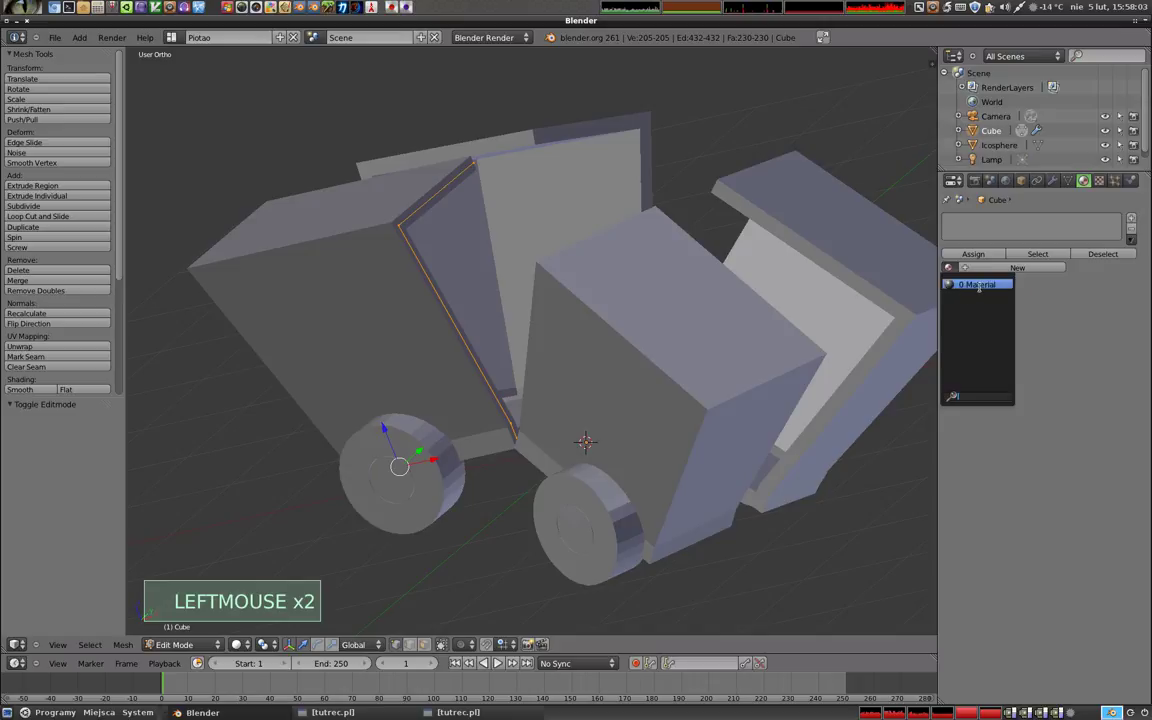
# - Create a new material Material.001 for the box and make its diffuse colour red
pyautogui.click(1016, 267)
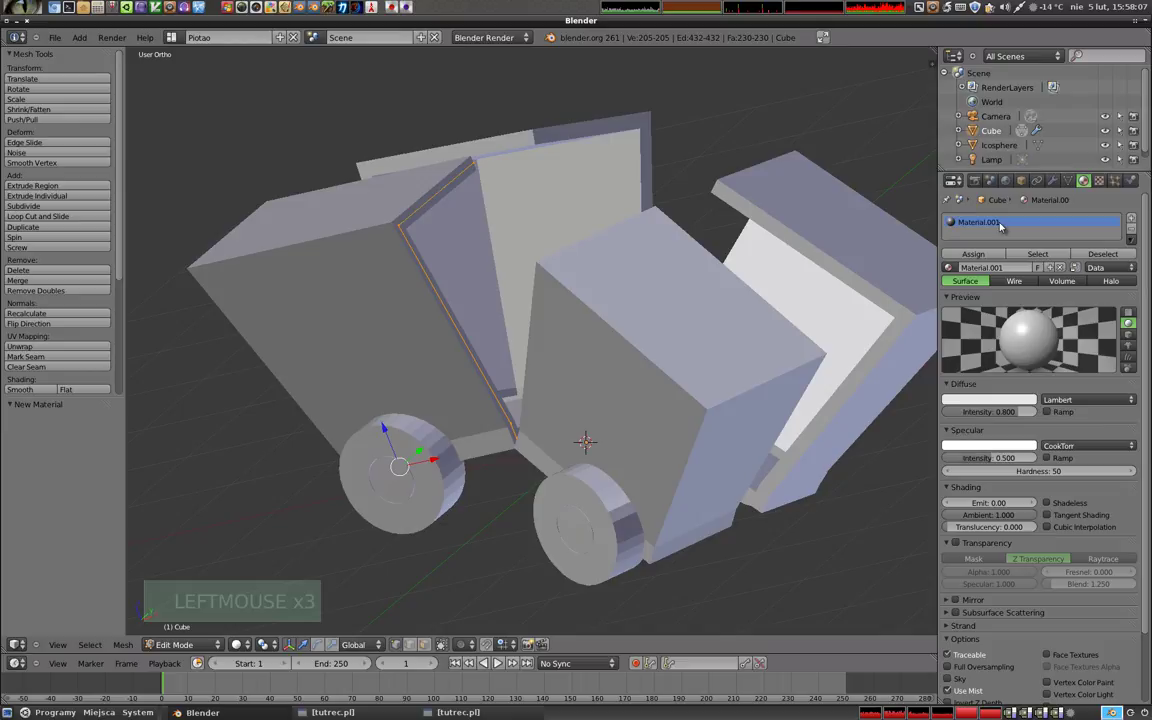
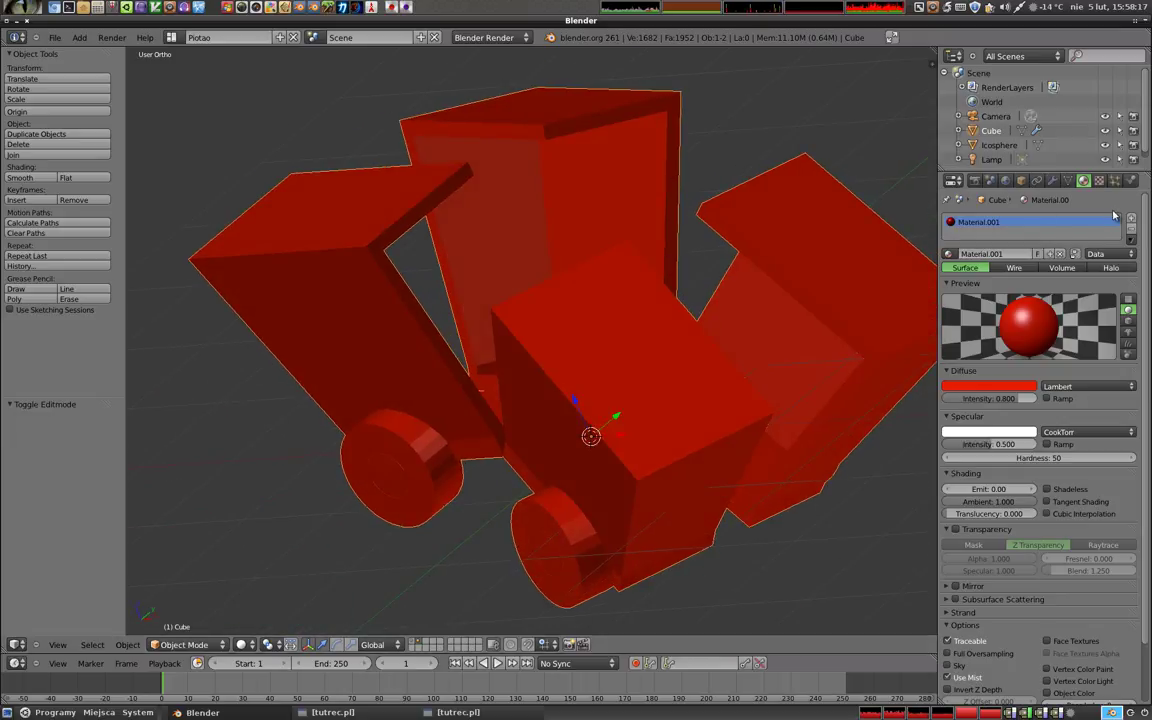
# - Add a second slot with a new green Material.002, then reselect the red Material.001 slot
pyautogui.click(1137, 218)
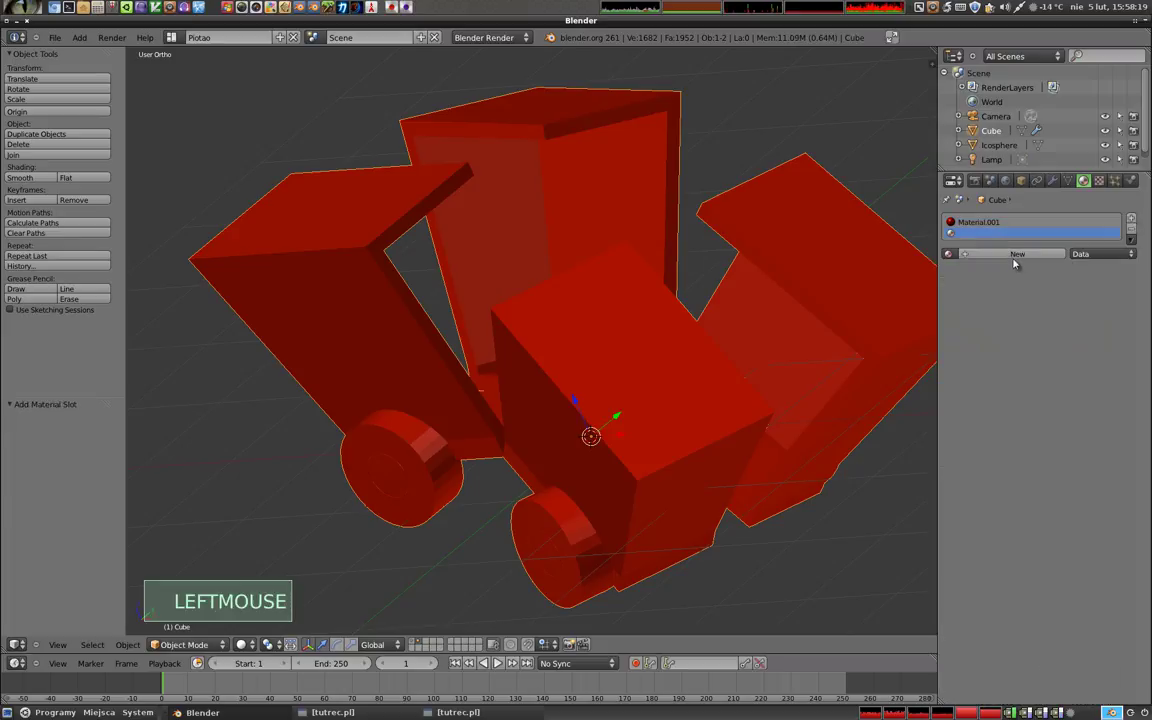
pyautogui.click(1018, 255)
pyautogui.click(993, 385)
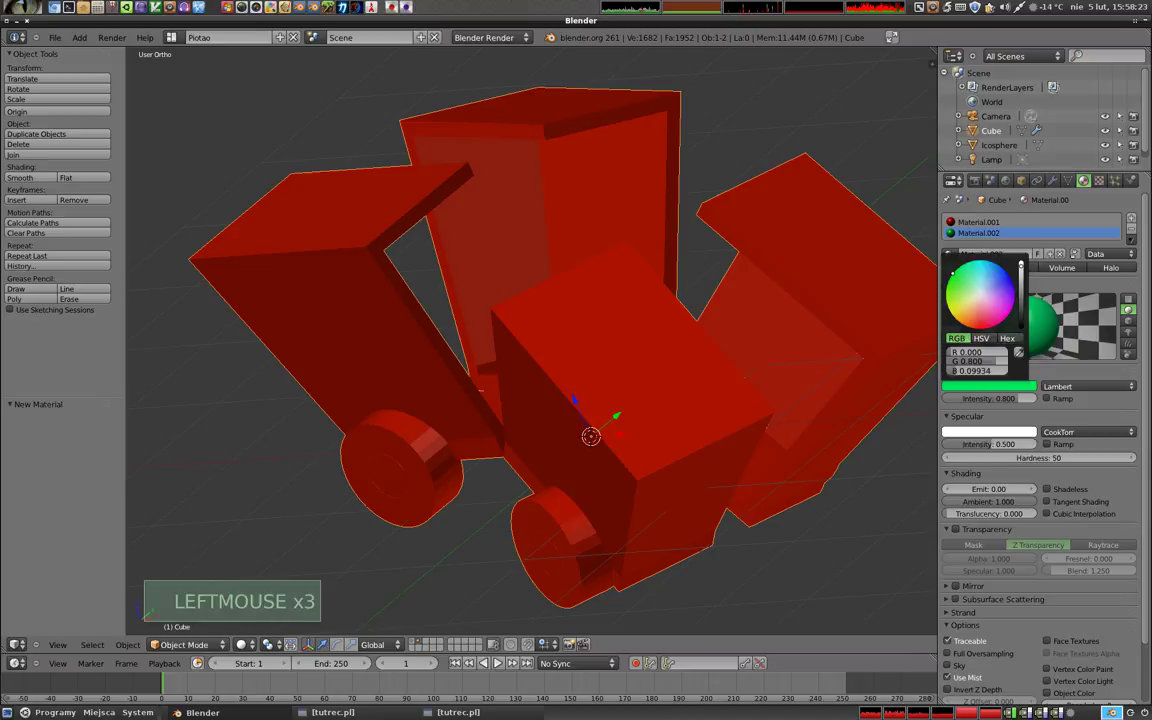
pyautogui.middleClick(433, 306)
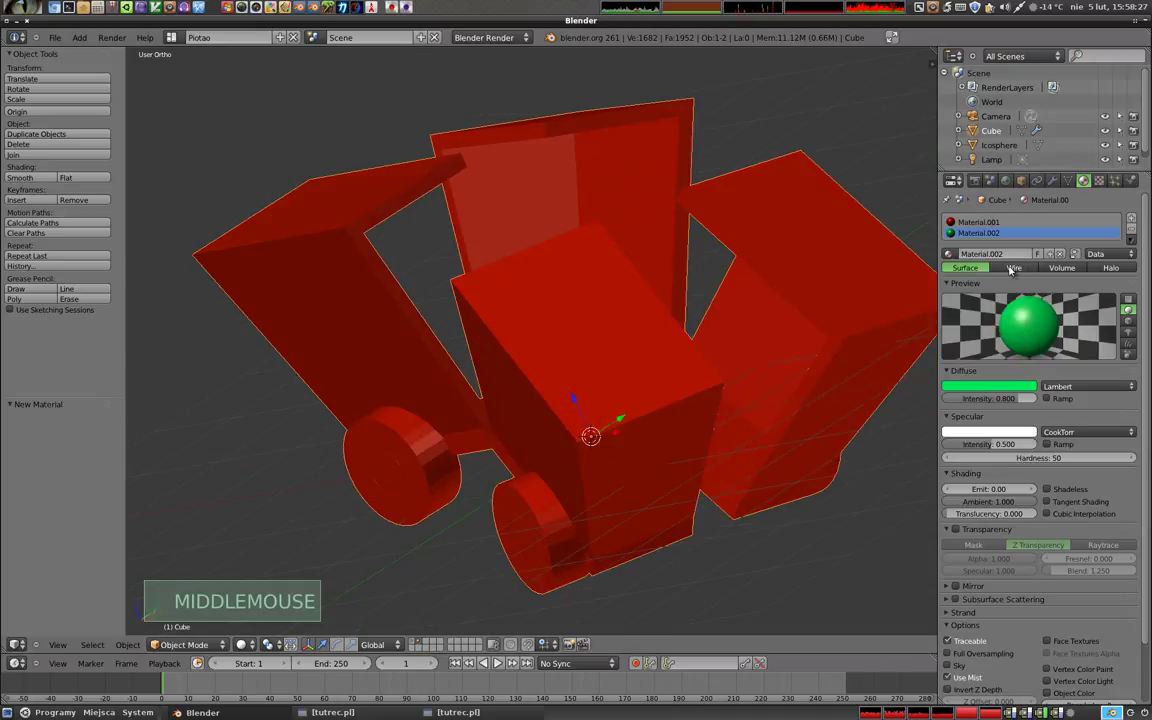
pyautogui.click(988, 223)
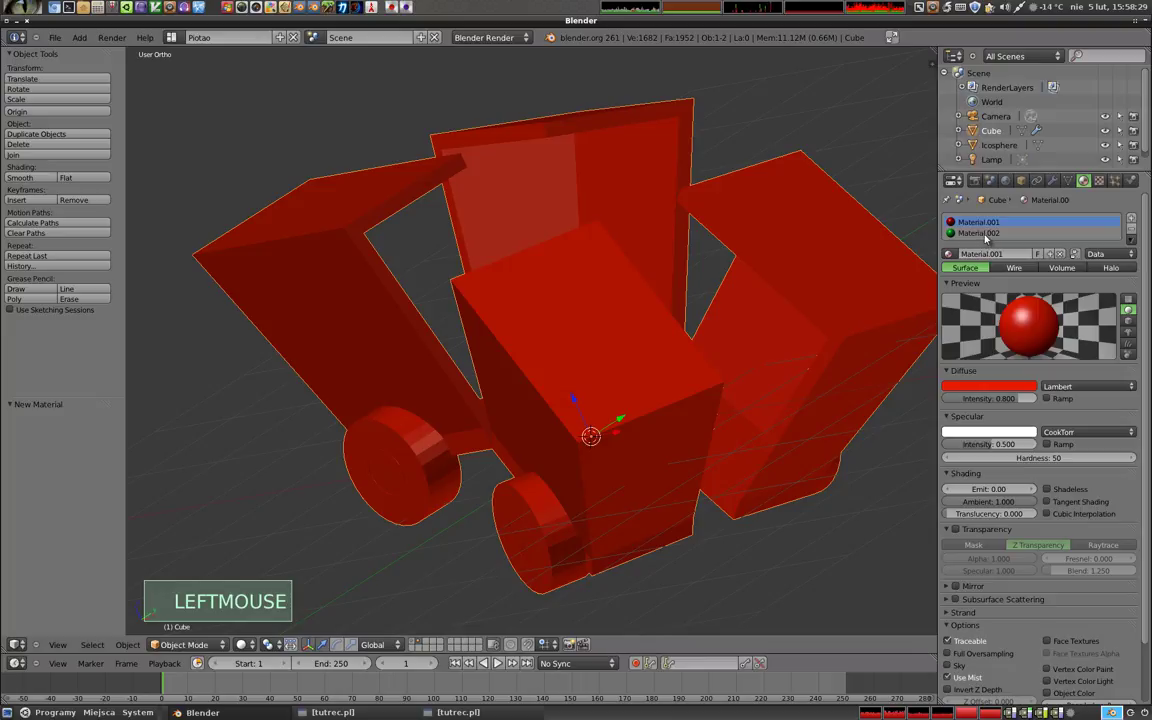
# - Set the Solidify Rim material index offset to 1 so the rims show green against red walls
pyautogui.click(1059, 184)
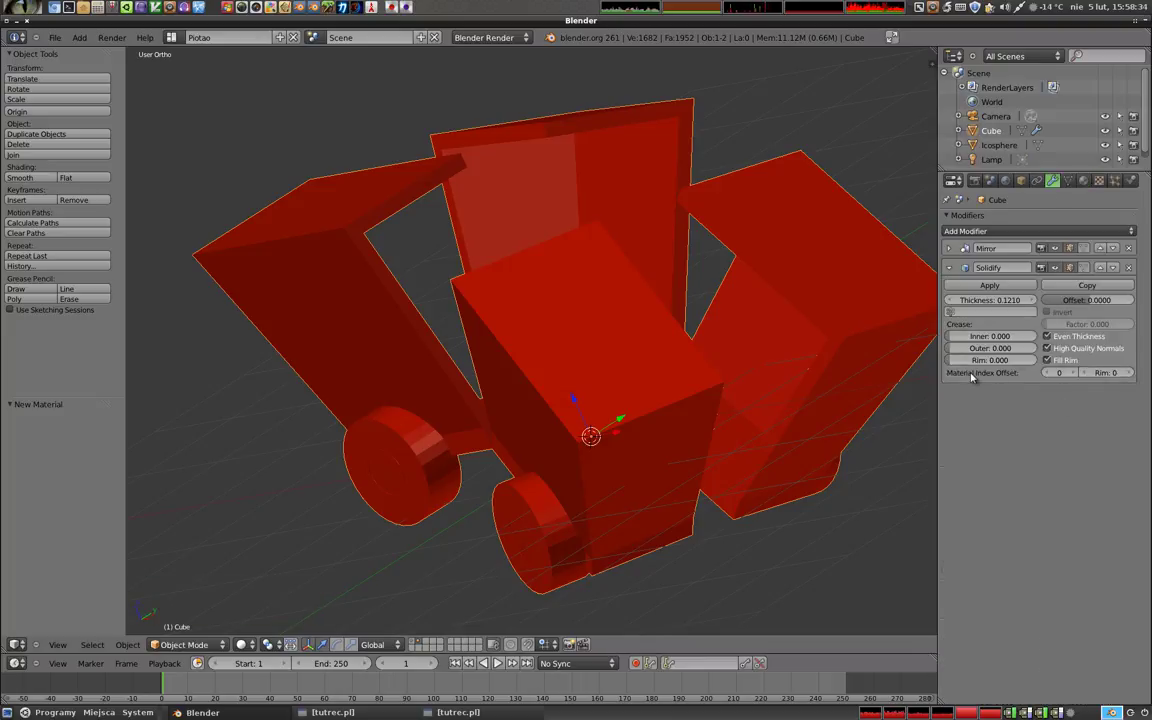
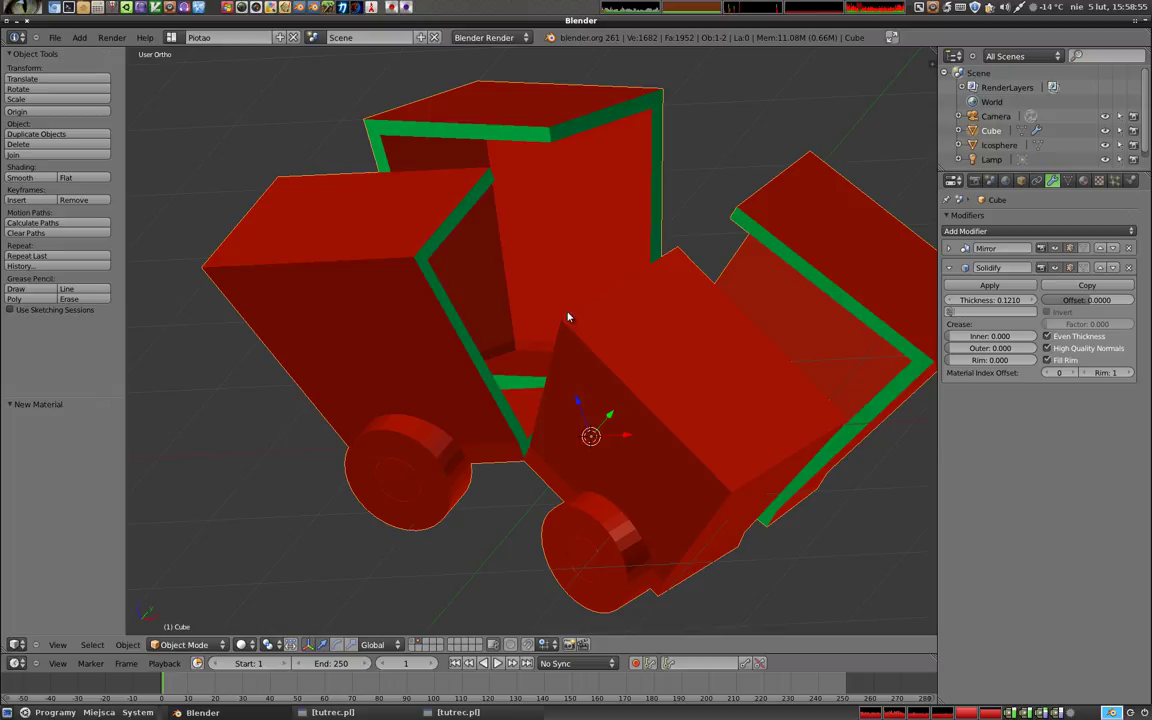
pyautogui.middleClick(569, 380)
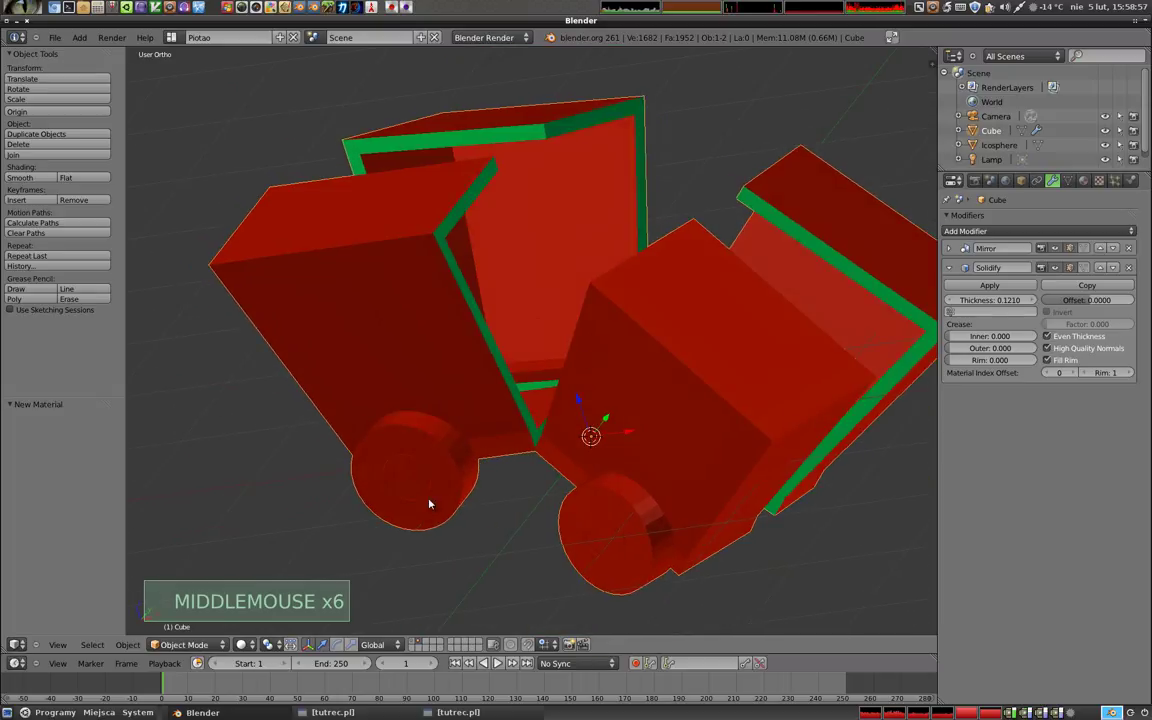